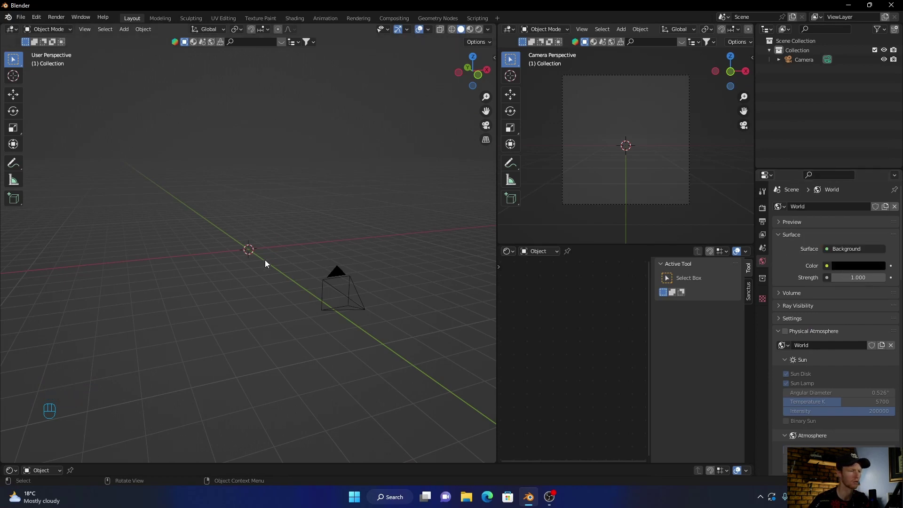
Add a ground plane at the origin and scale it up to about 7.5
{"action": "middle_click", "coordinate": [229, 299]}
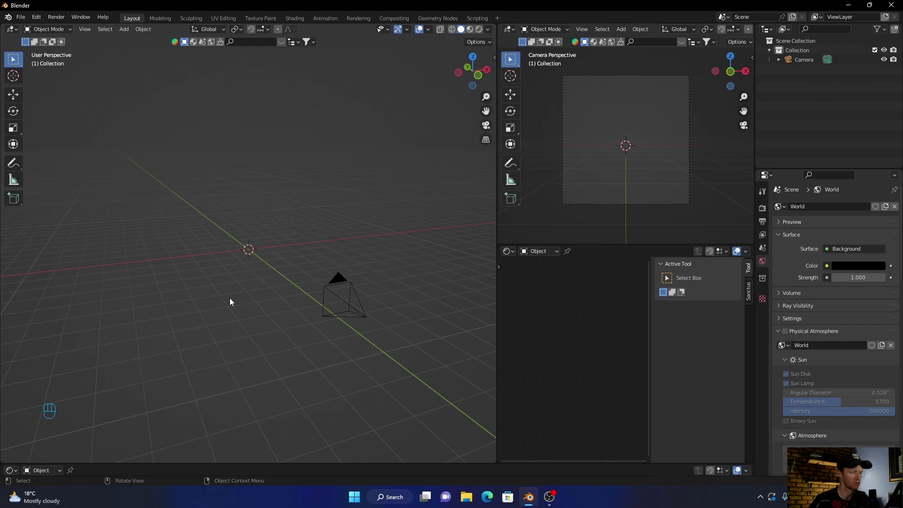
{"action": "key", "text": "shift+a"}
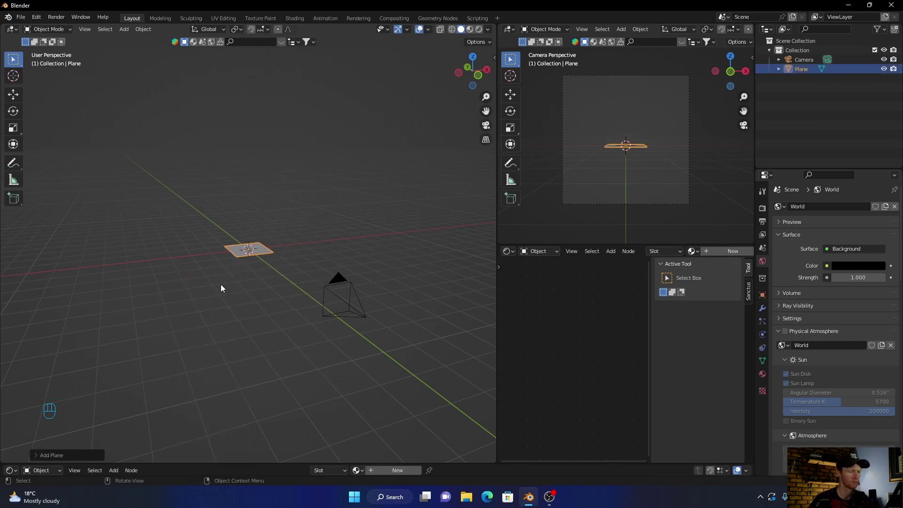
{"action": "key", "text": "s"}
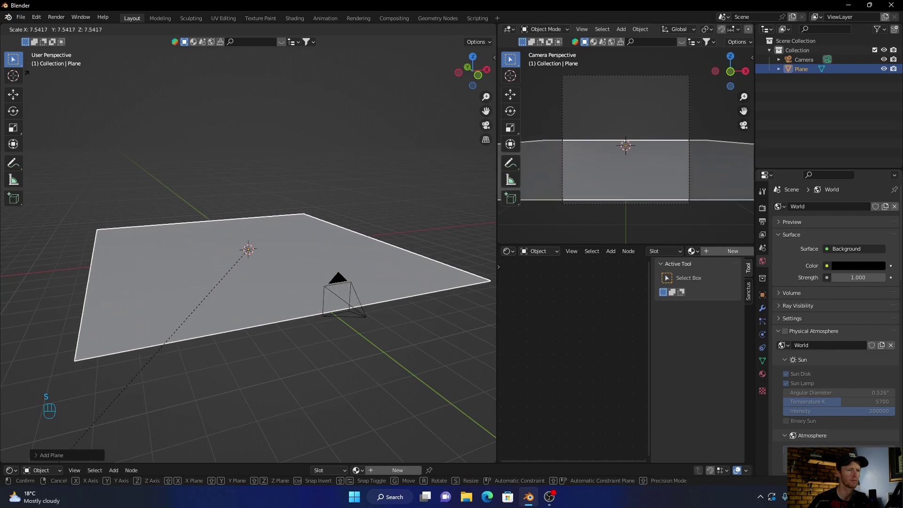
{"action": "left_click", "coordinate": [22, 87]}
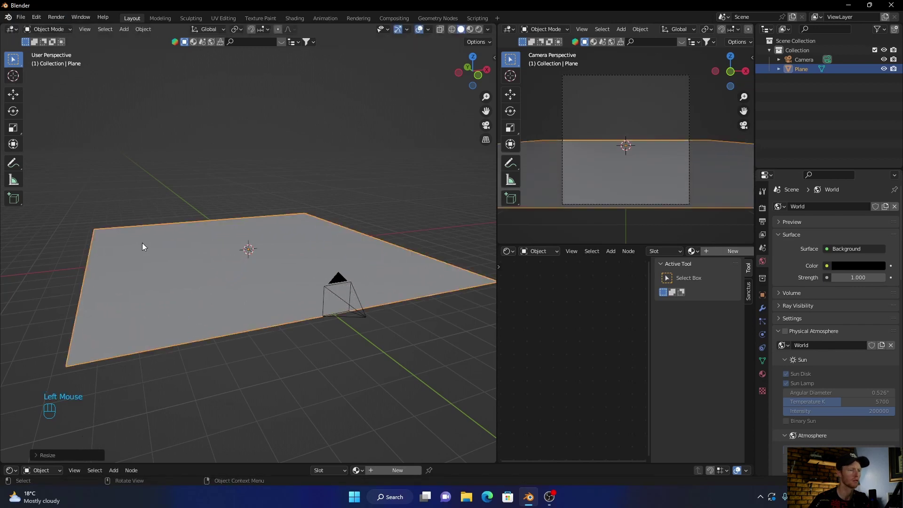
{"action": "left_click_drag", "start_coordinate": [192, 295], "coordinate": [213, 224]}
{"action": "left_click_drag", "start_coordinate": [213, 224], "coordinate": [215, 185]}
{"action": "left_click", "coordinate": [215, 184]}
{"action": "left_click", "coordinate": [190, 300]}
Subdivide the plane into a dense grid of faces in Edit Mode, then return to Object Mode
{"action": "key", "text": "Tab"}
{"action": "left_click_drag", "start_coordinate": [190, 300], "coordinate": [144, 279]}
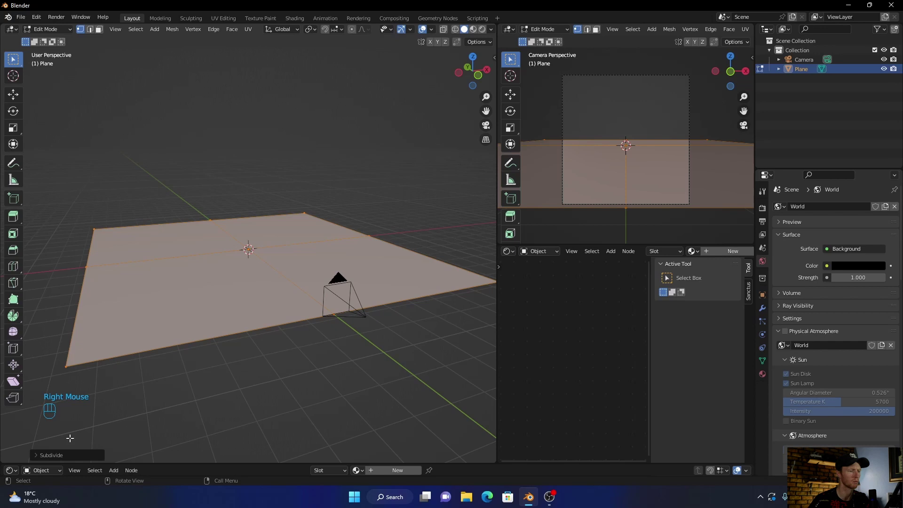
{"action": "left_click", "coordinate": [42, 460]}
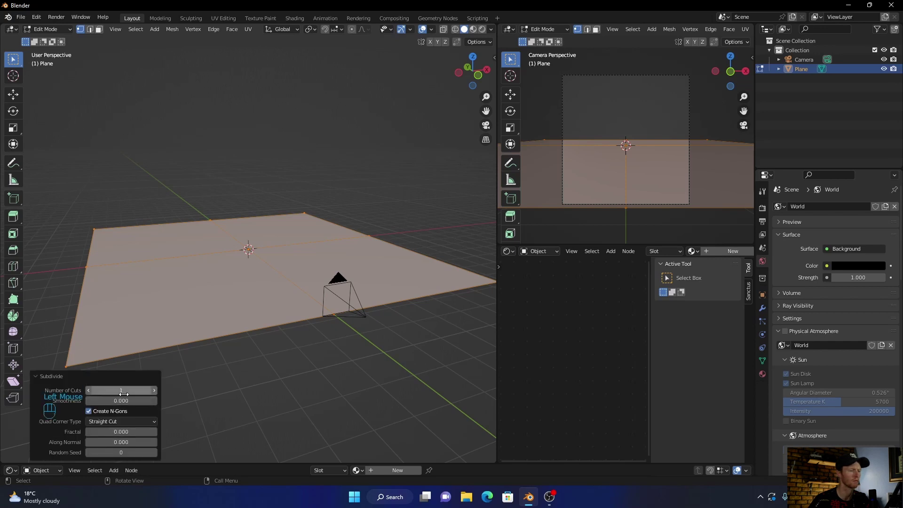
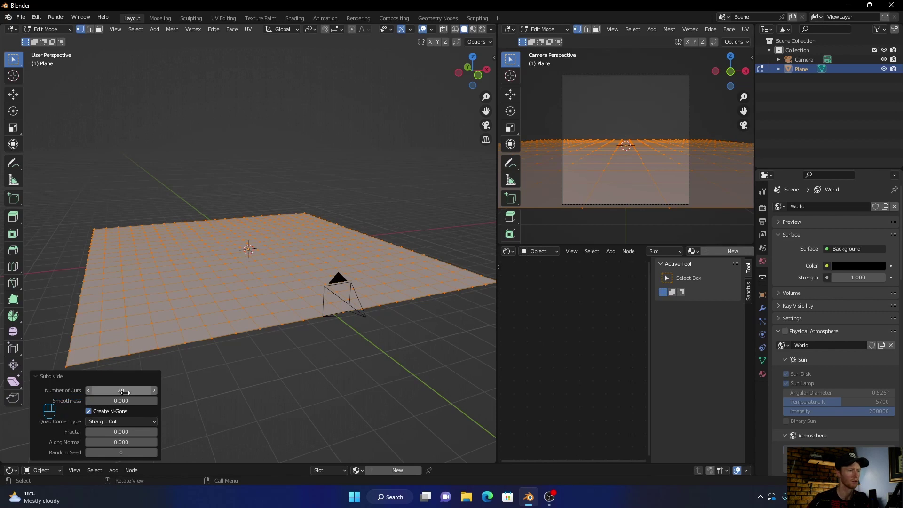
{"action": "key", "text": "Tab"}
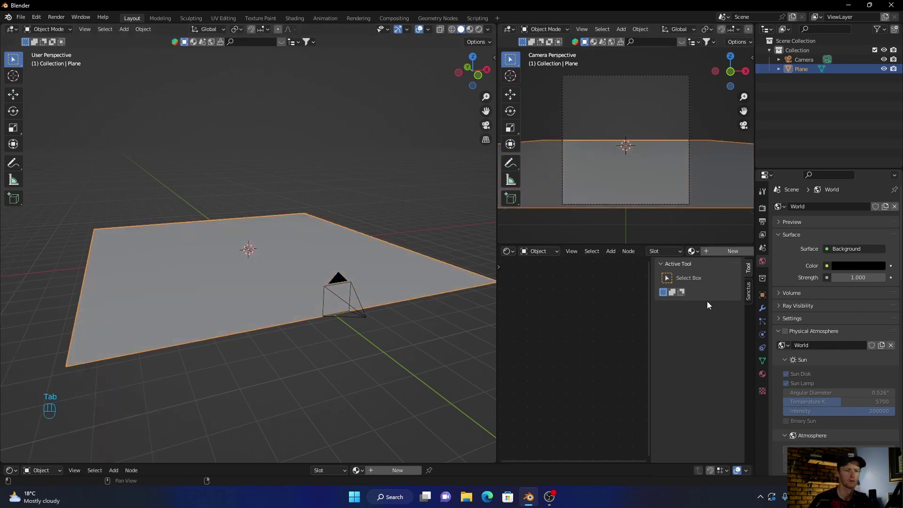
Add a Displace modifier with a new Clouds texture of Size 2.00 and Depth 1 to roll the terrain
{"action": "left_click", "coordinate": [765, 314]}
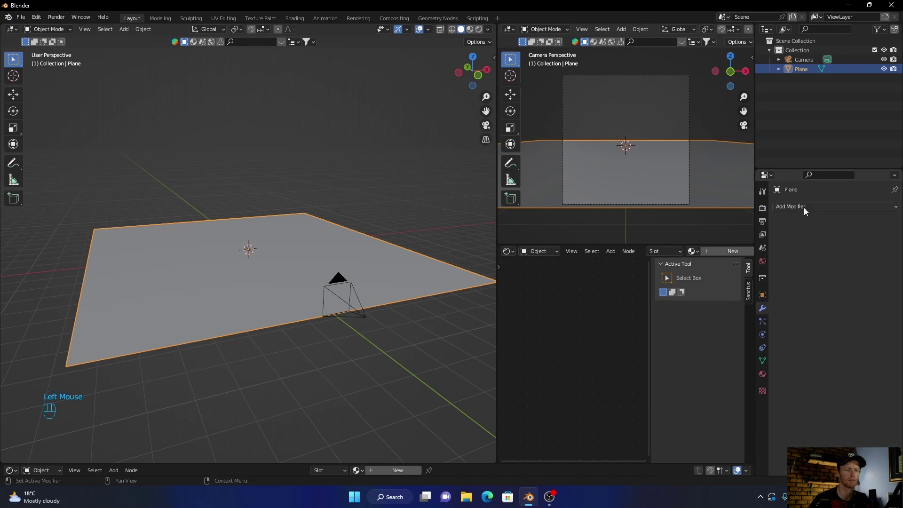
{"action": "left_click_drag", "start_coordinate": [808, 211], "coordinate": [786, 266]}
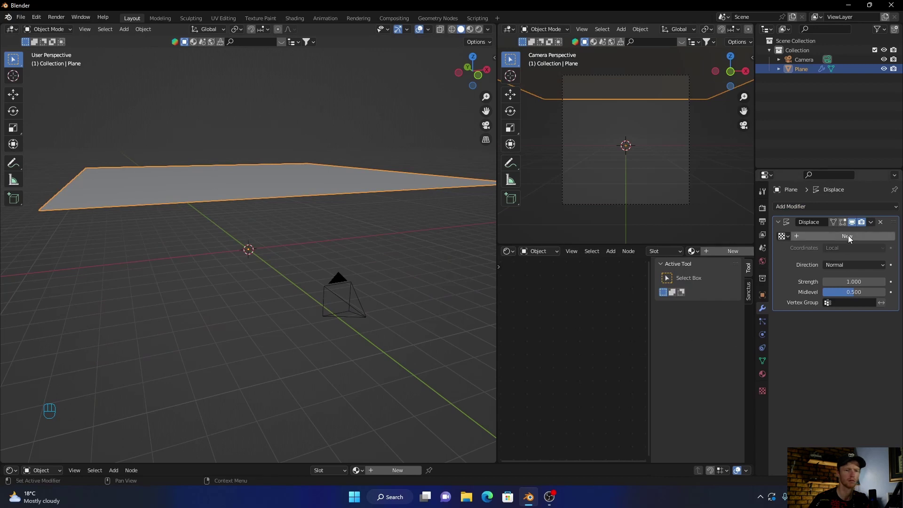
{"action": "left_click", "coordinate": [851, 239]}
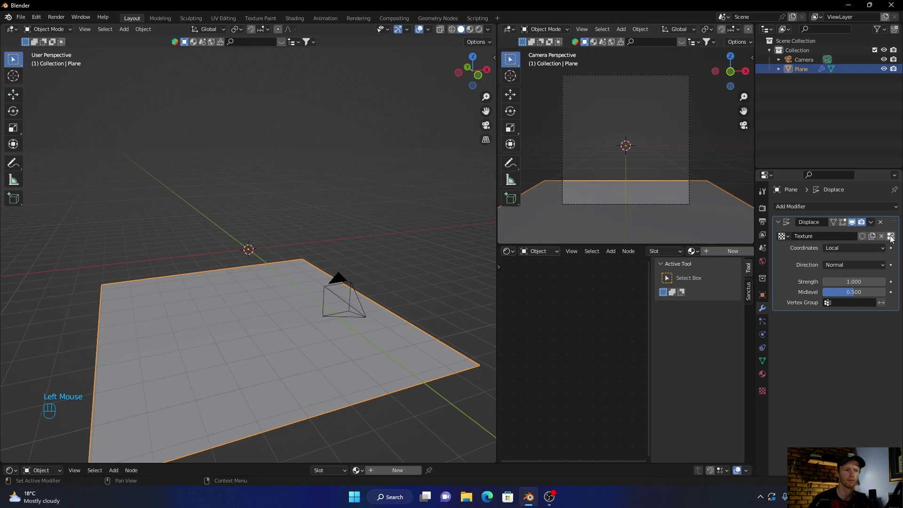
{"action": "left_click", "coordinate": [893, 239]}
{"action": "left_click_drag", "start_coordinate": [851, 237], "coordinate": [834, 269]}
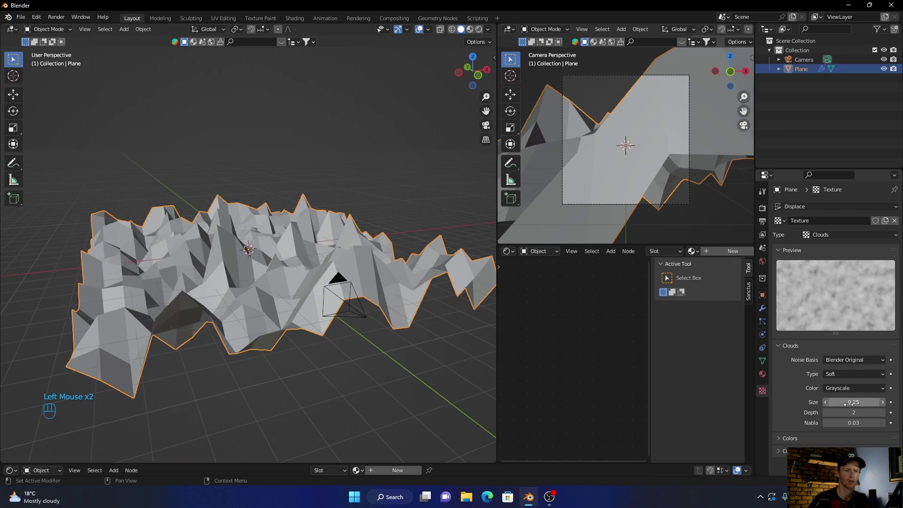
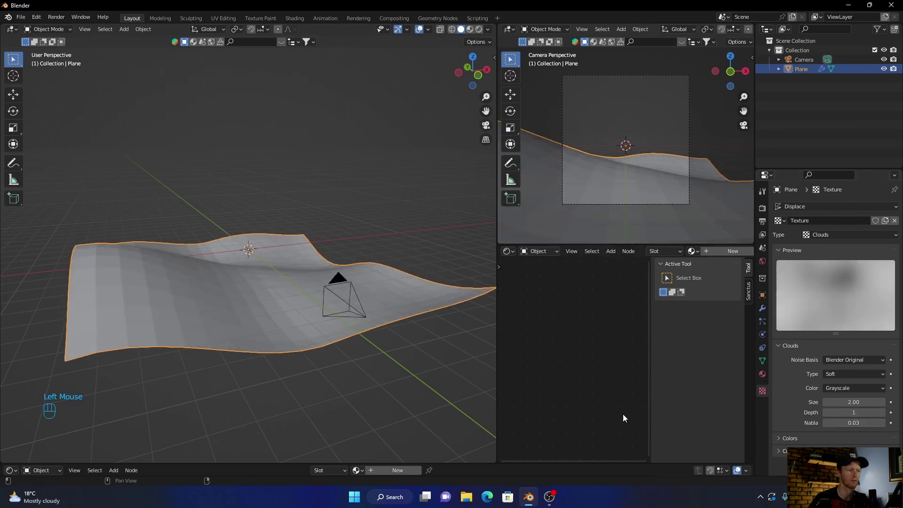
Rescale the terrain and slide it along the Y axis to a new position
{"action": "left_click_drag", "start_coordinate": [301, 342], "coordinate": [290, 341]}
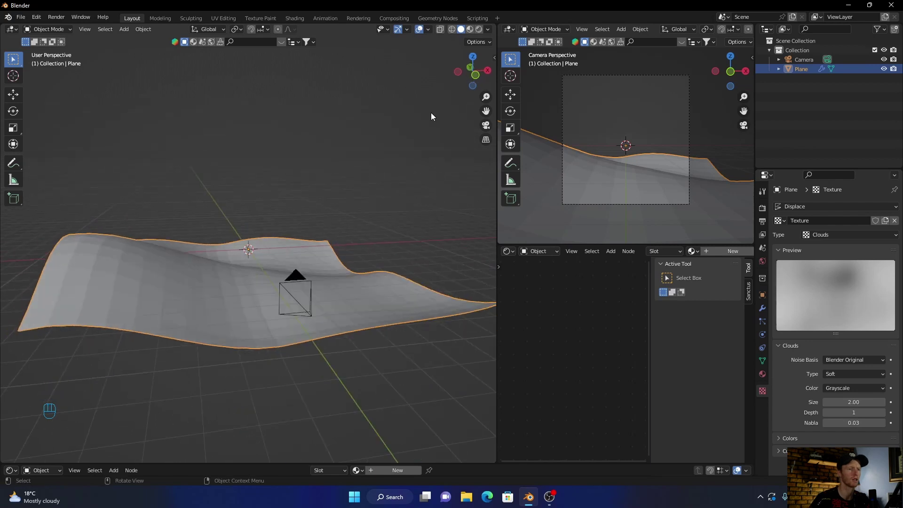
{"action": "key", "text": "s"}
{"action": "left_click", "coordinate": [279, 230]}
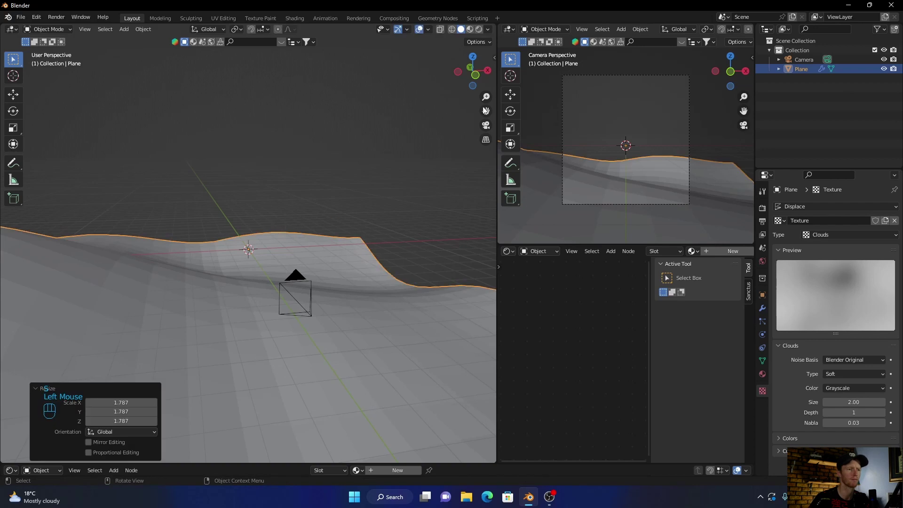
{"action": "left_click", "coordinate": [491, 74]}
{"action": "key", "text": "g"}
{"action": "middle_click", "coordinate": [225, 279]}
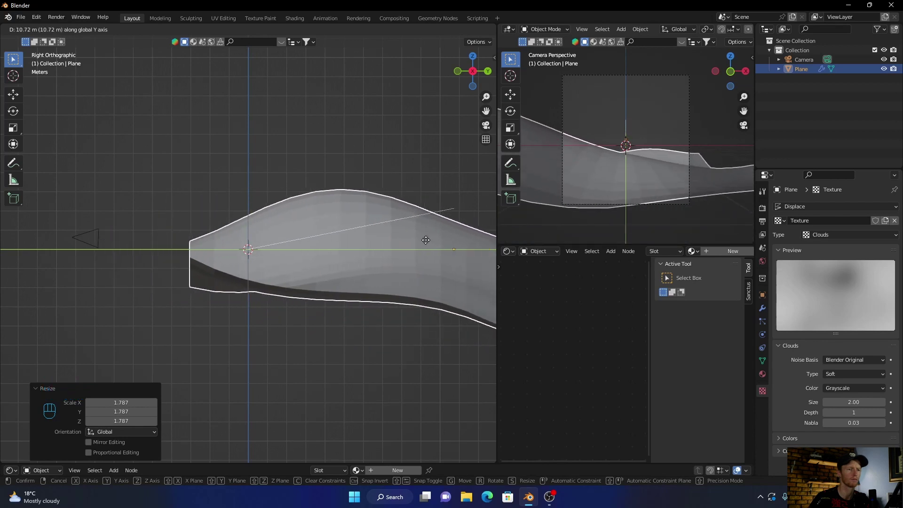
{"action": "left_click", "coordinate": [418, 249]}
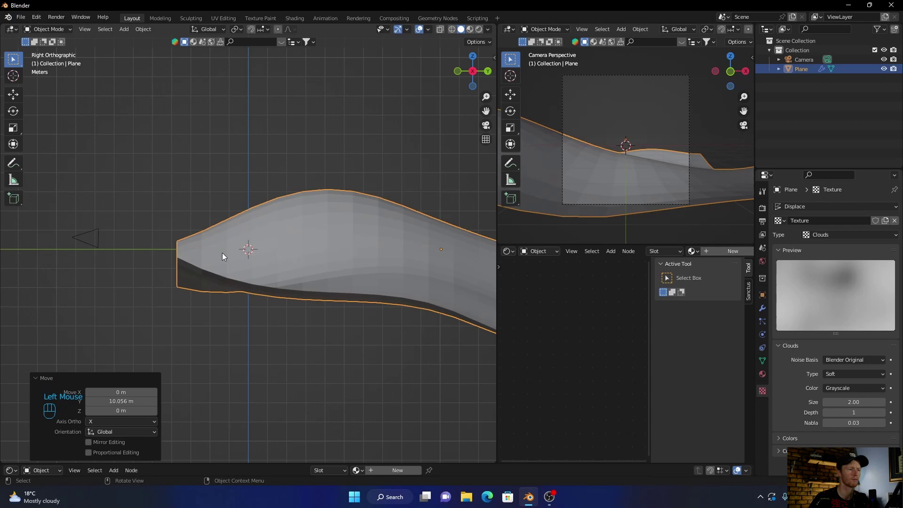
Reposition the terrain again along one axis from the top view
{"action": "left_click", "coordinate": [168, 183]}
{"action": "left_click_drag", "start_coordinate": [130, 276], "coordinate": [254, 305]}
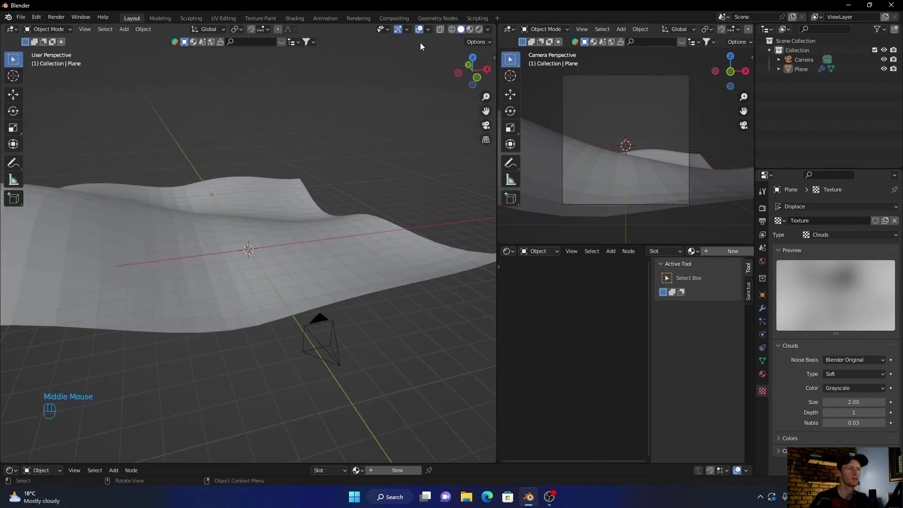
{"action": "left_click", "coordinate": [477, 61]}
{"action": "scroll", "scroll_direction": "down", "scroll_amount": 3}
{"action": "left_click", "coordinate": [223, 191]}
{"action": "key", "text": "g"}
{"action": "middle_click", "coordinate": [223, 186]}
{"action": "left_click", "coordinate": [224, 194]}
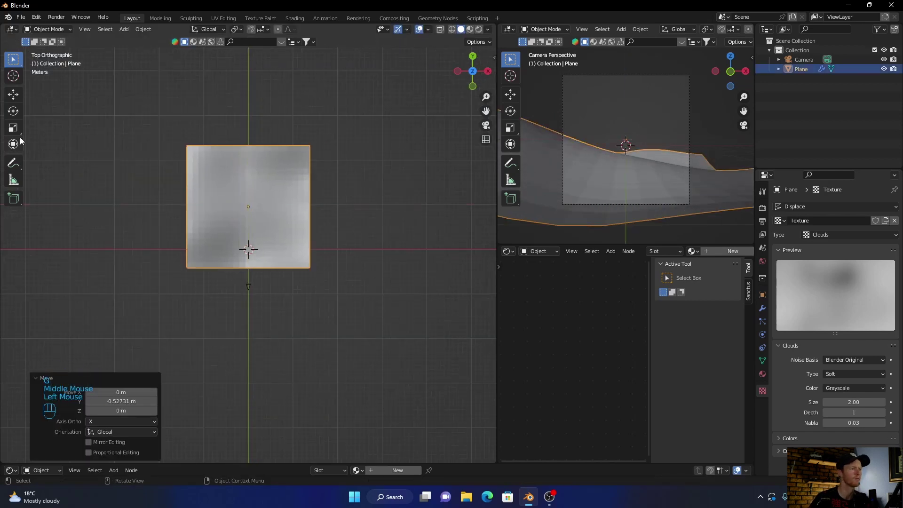
Rotate the terrain about 46° around Z and scale it so it spans the camera's view
{"action": "left_click", "coordinate": [19, 119]}
{"action": "left_click", "coordinate": [241, 176]}
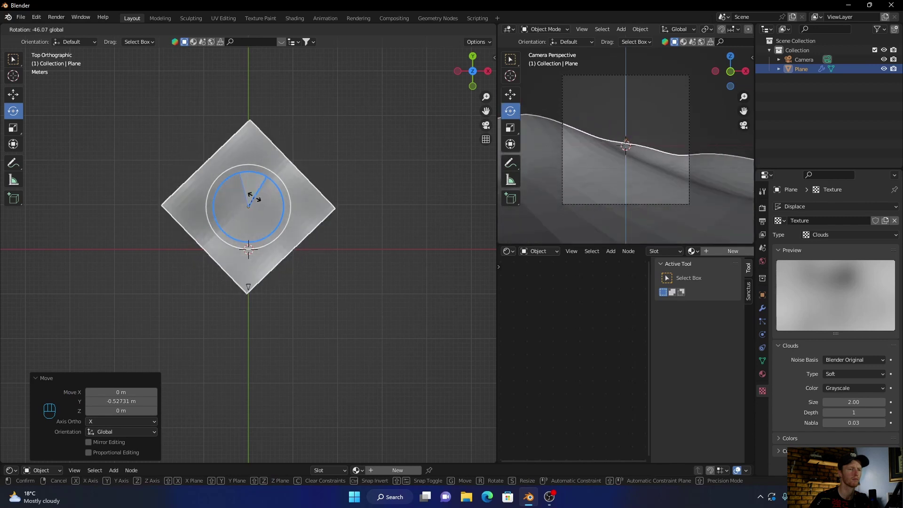
{"action": "left_click", "coordinate": [490, 129]}
{"action": "left_click", "coordinate": [422, 202]}
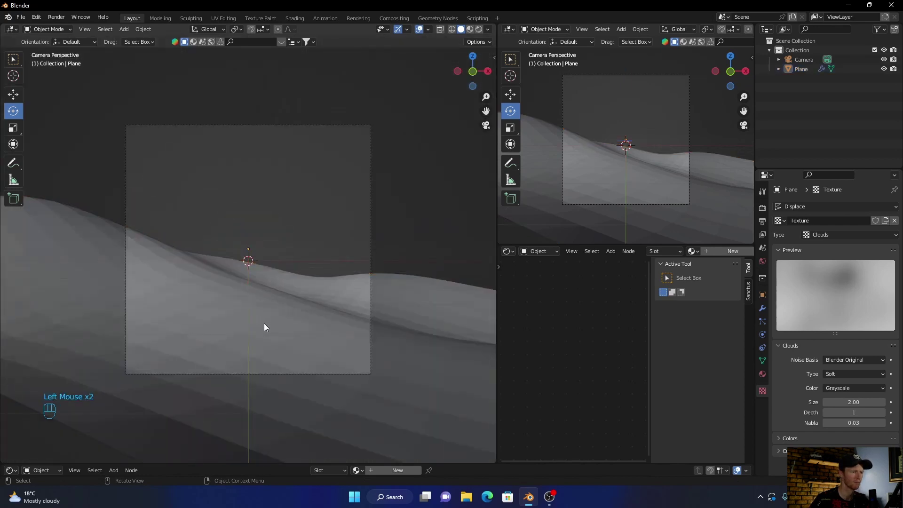
{"action": "left_click", "coordinate": [357, 290]}
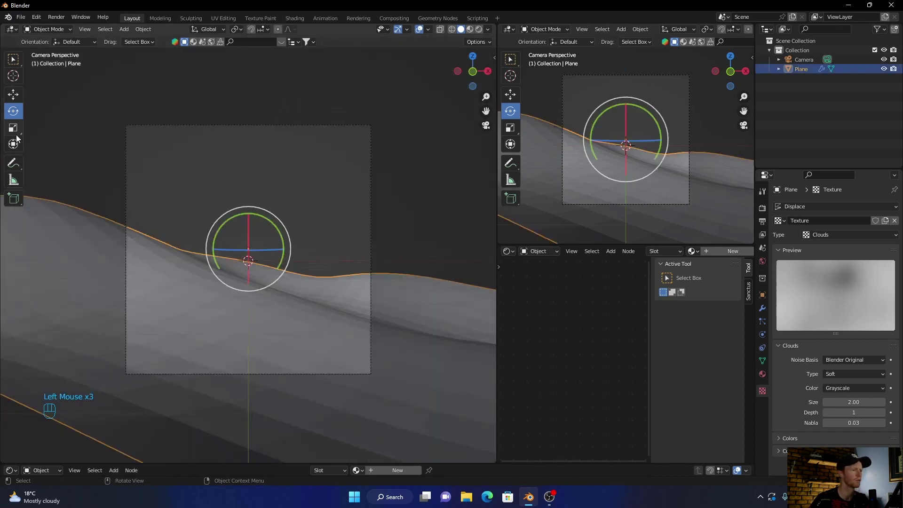
{"action": "left_click", "coordinate": [16, 134]}
{"action": "left_click", "coordinate": [287, 252]}
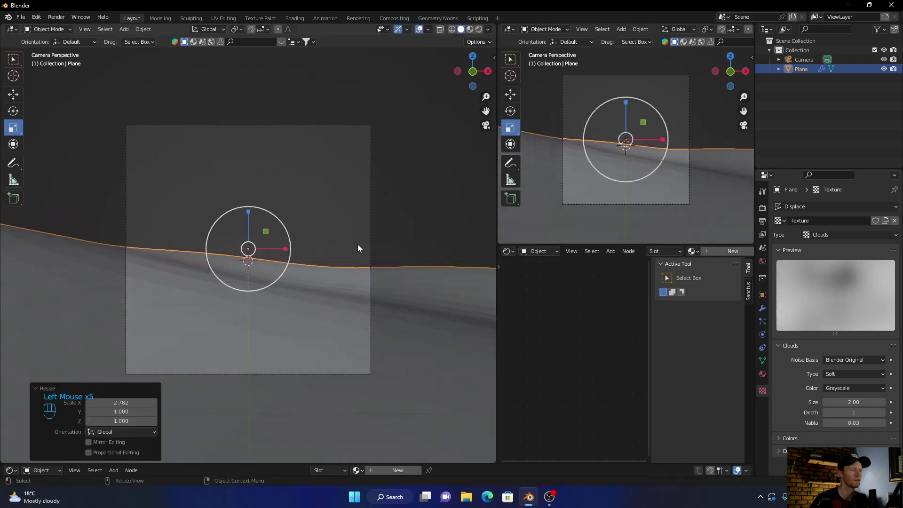
{"action": "left_click", "coordinate": [401, 219]}
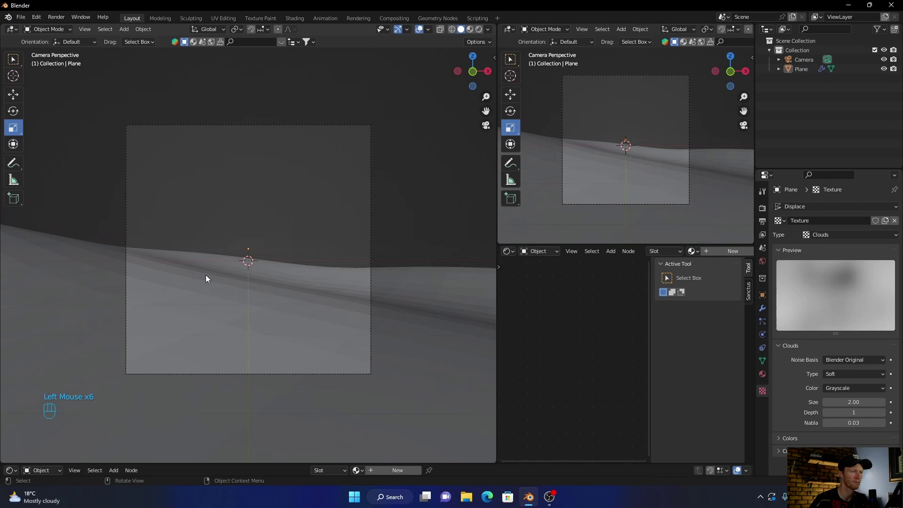
{"action": "scroll", "scroll_direction": "up", "scroll_amount": 3}
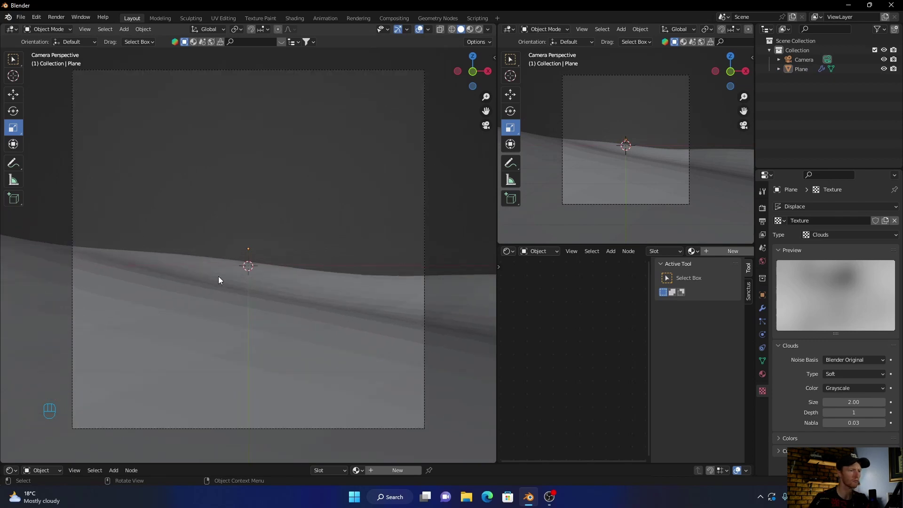
Add a second plane and enlarge it from side and top views to cover the terrain
{"action": "left_click", "coordinate": [198, 322]}
{"action": "left_click_drag", "start_coordinate": [198, 323], "coordinate": [183, 310]}
{"action": "left_click", "coordinate": [442, 243]}
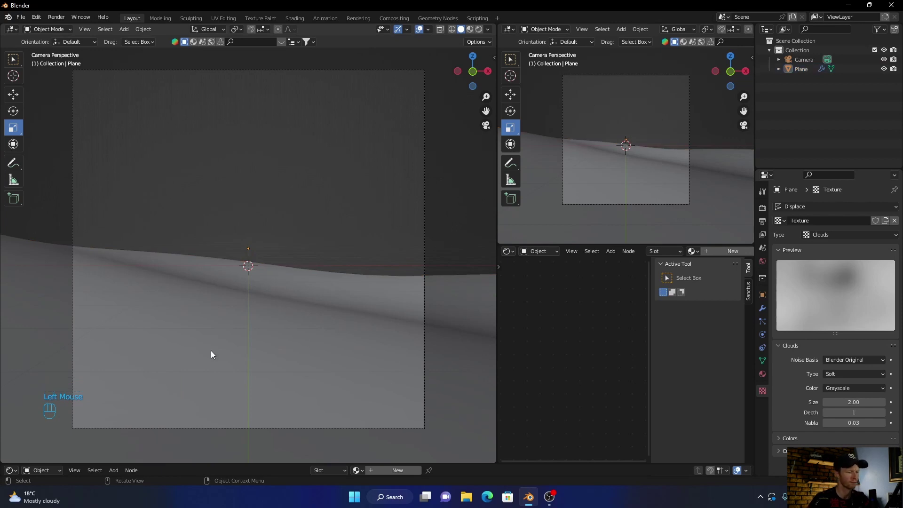
{"action": "key", "text": "shift+a"}
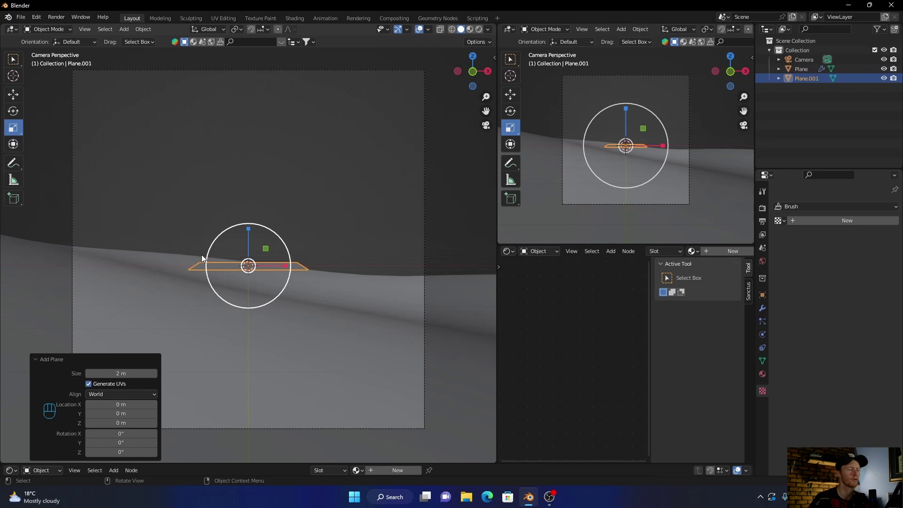
{"action": "key", "text": "s"}
{"action": "left_click", "coordinate": [411, 157]}
{"action": "left_click", "coordinate": [491, 76]}
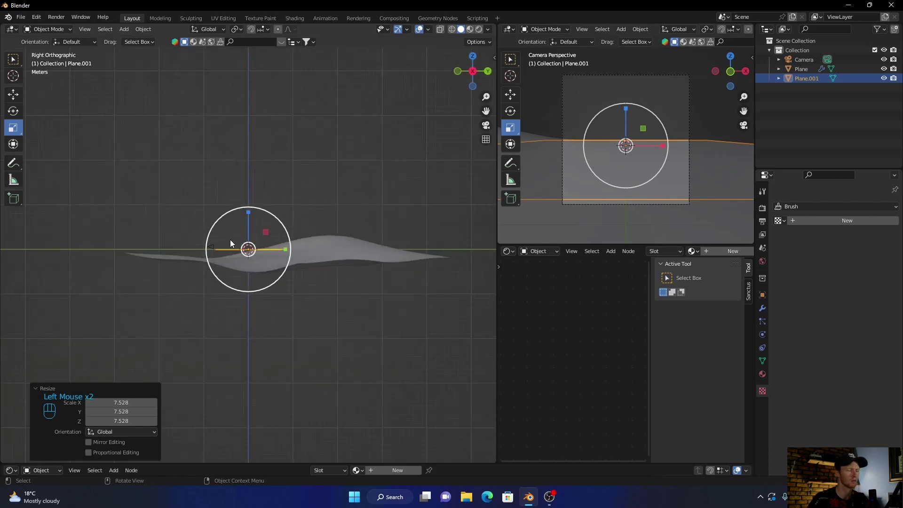
{"action": "left_click", "coordinate": [287, 252]}
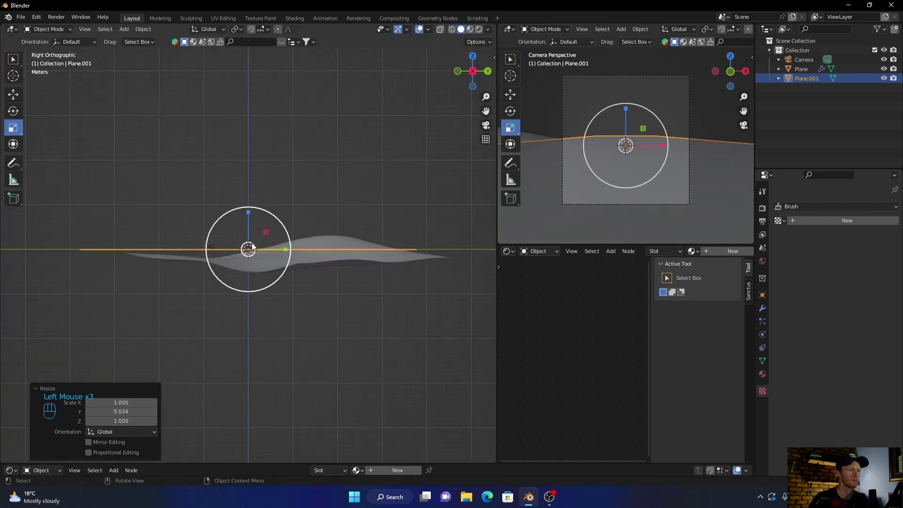
{"action": "left_click", "coordinate": [477, 60]}
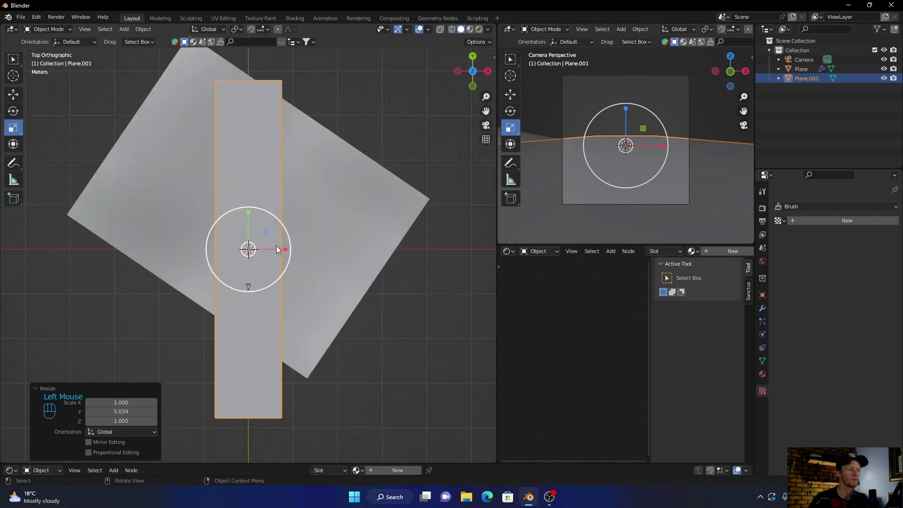
{"action": "left_click", "coordinate": [288, 255]}
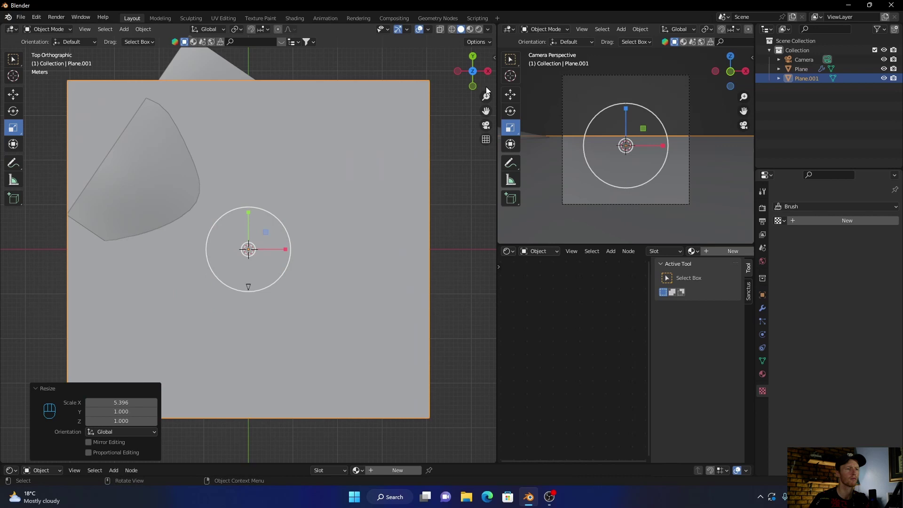
Raise Plane.001 straight up the Z axis high above the terrain
{"action": "left_click", "coordinate": [492, 78]}
{"action": "key", "text": "g"}
{"action": "middle_click", "coordinate": [335, 258]}
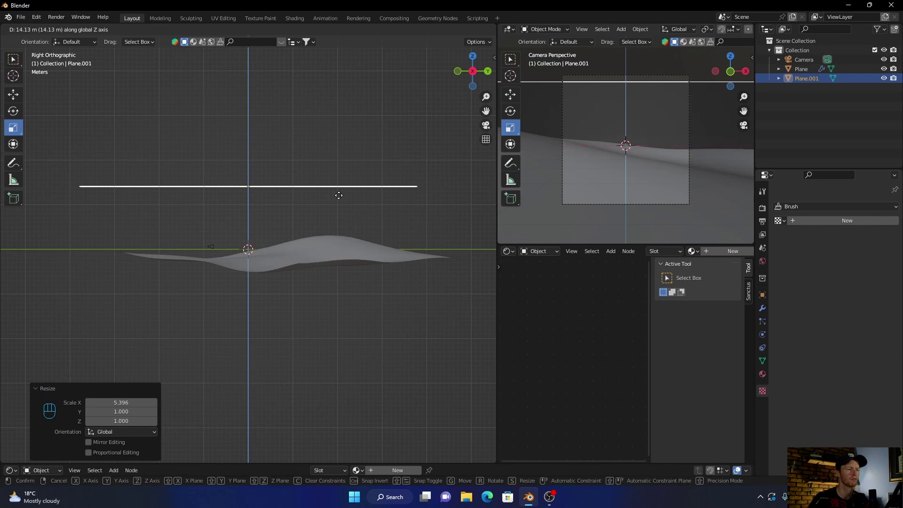
{"action": "left_click", "coordinate": [341, 199]}
Tilt the raised plane slightly and check its placement through the scene camera
{"action": "left_click", "coordinate": [15, 117]}
{"action": "left_click", "coordinate": [275, 166]}
{"action": "left_click", "coordinate": [276, 167]}
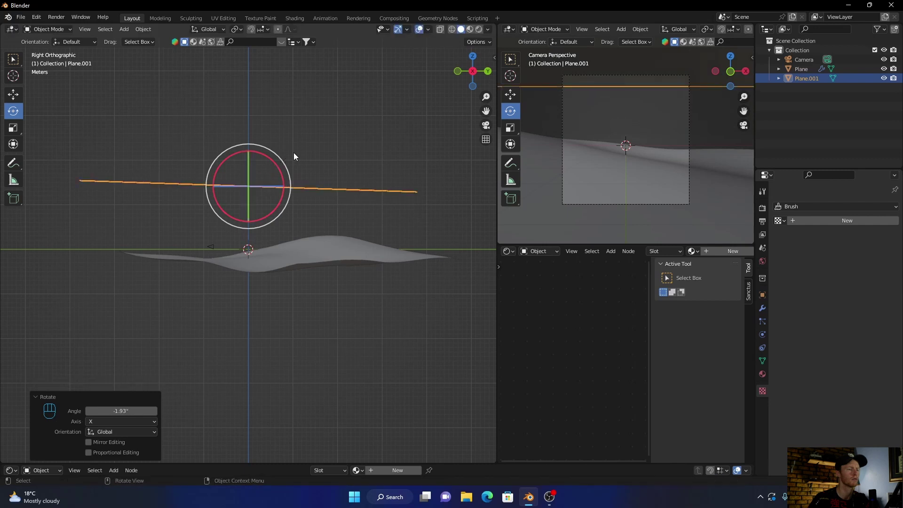
{"action": "left_click", "coordinate": [360, 122]}
{"action": "left_click_drag", "start_coordinate": [221, 322], "coordinate": [302, 338]}
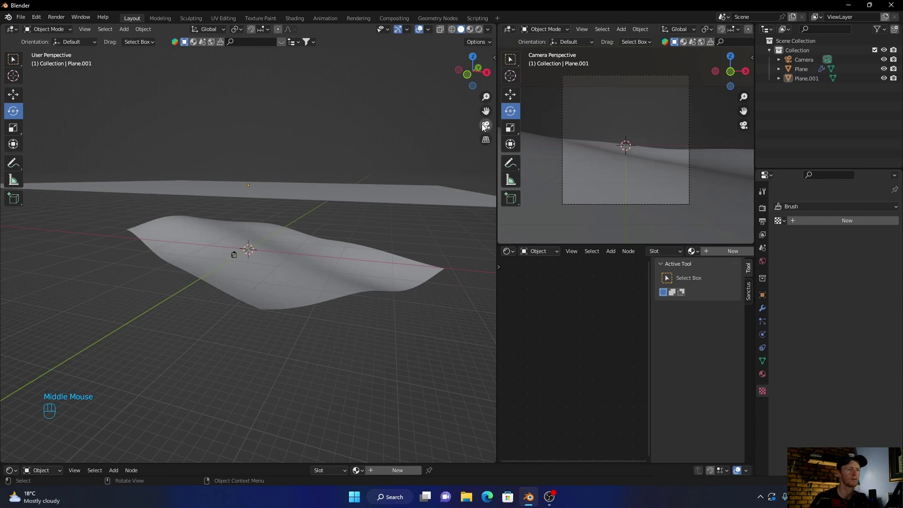
{"action": "left_click", "coordinate": [487, 128]}
{"action": "left_click", "coordinate": [313, 91]}
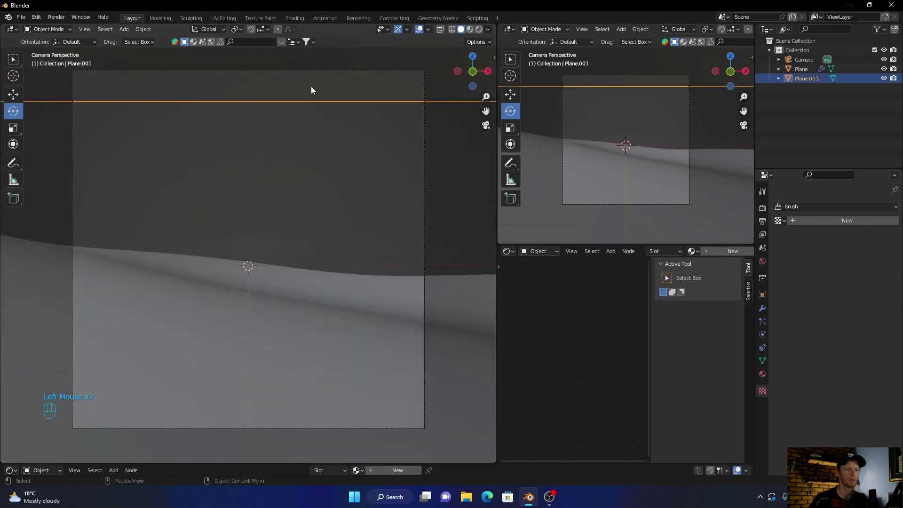
{"action": "scroll", "scroll_direction": "down", "scroll_amount": 3}
Add a Solidify modifier to the raised plane with Thickness 0.3 m, making it a slab
{"action": "left_click", "coordinate": [763, 313]}
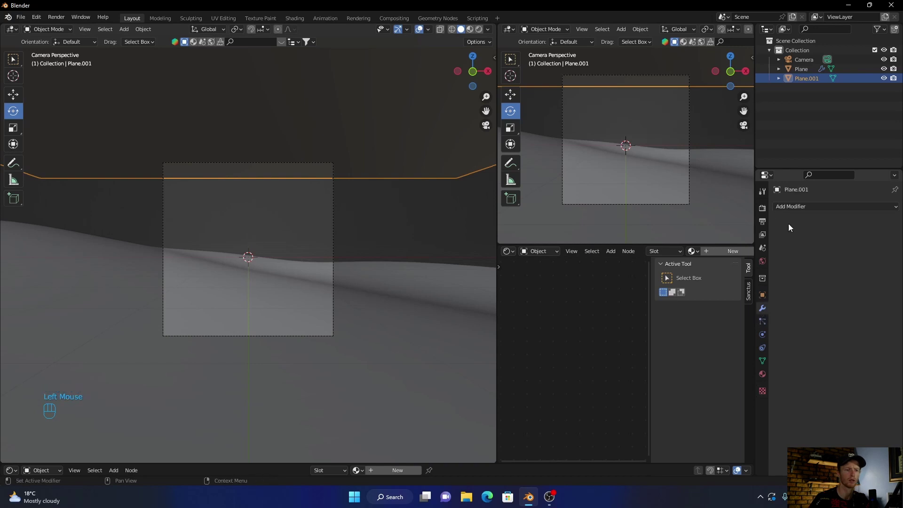
{"action": "left_click_drag", "start_coordinate": [796, 208], "coordinate": [584, 289]}
{"action": "left_click_drag", "start_coordinate": [807, 208], "coordinate": [708, 367]}
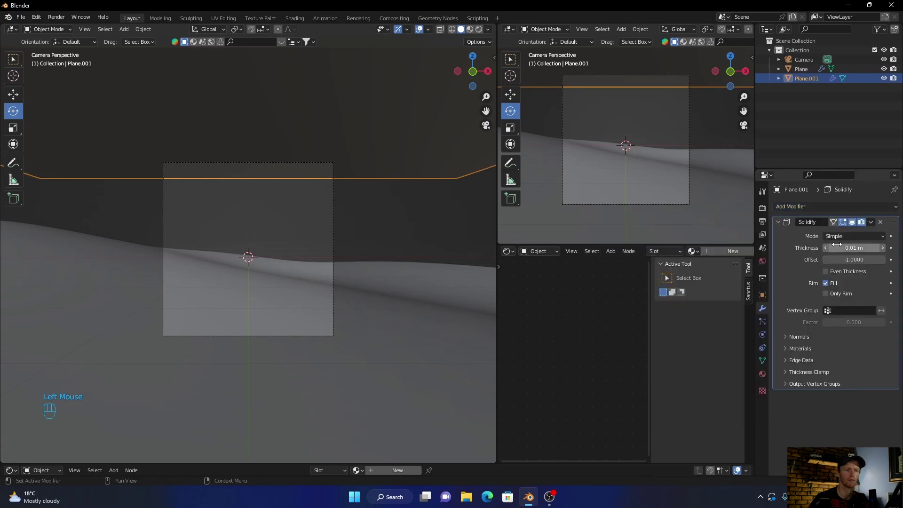
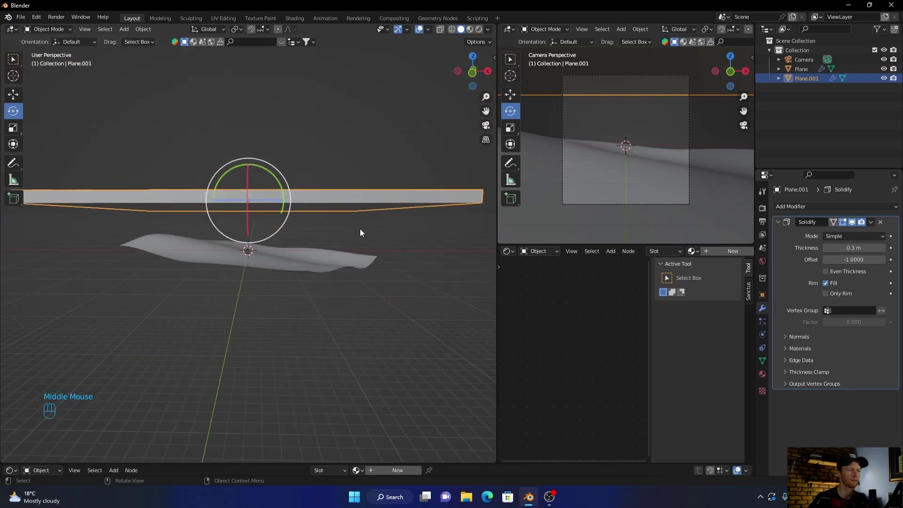
{"action": "left_click", "coordinate": [249, 357]}
{"action": "left_click_drag", "start_coordinate": [247, 317], "coordinate": [244, 342]}
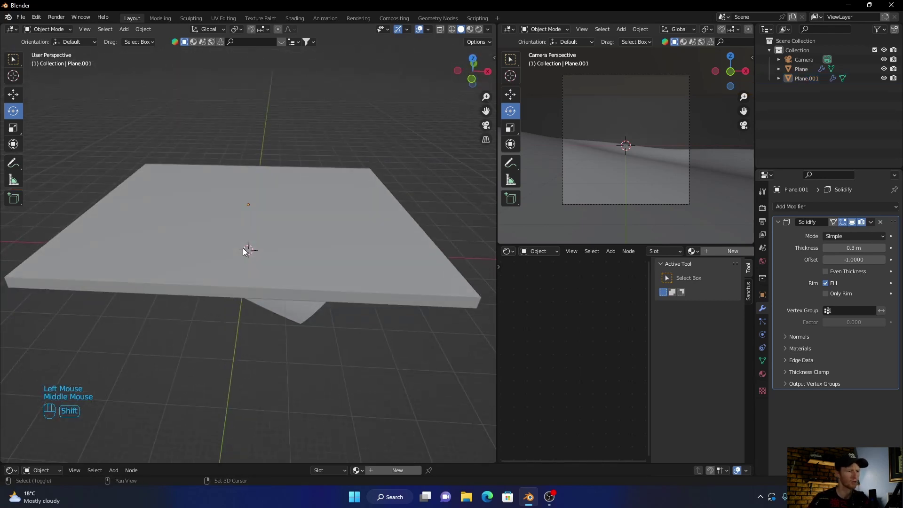
Add a UV sphere and move it along one axis into place below the slab
{"action": "key", "text": "shift+a"}
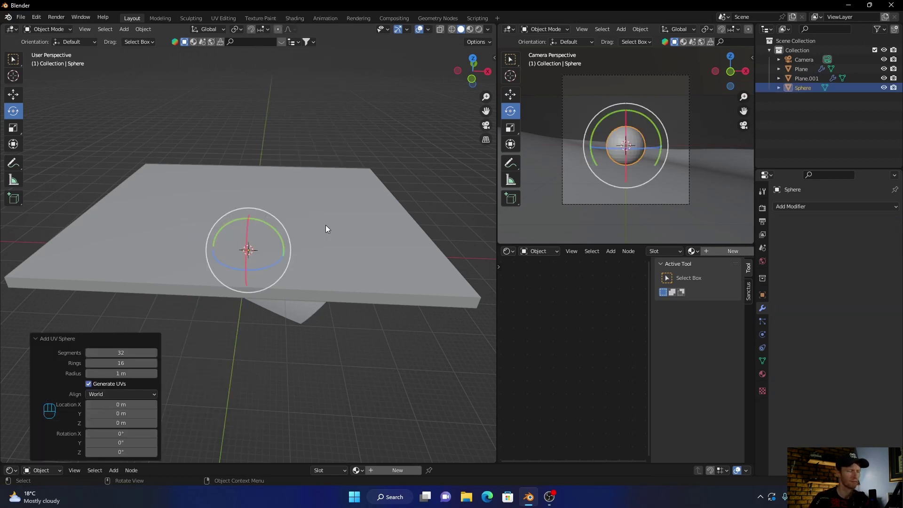
{"action": "key", "text": "s"}
{"action": "left_click", "coordinate": [390, 134]}
{"action": "left_click", "coordinate": [475, 64]}
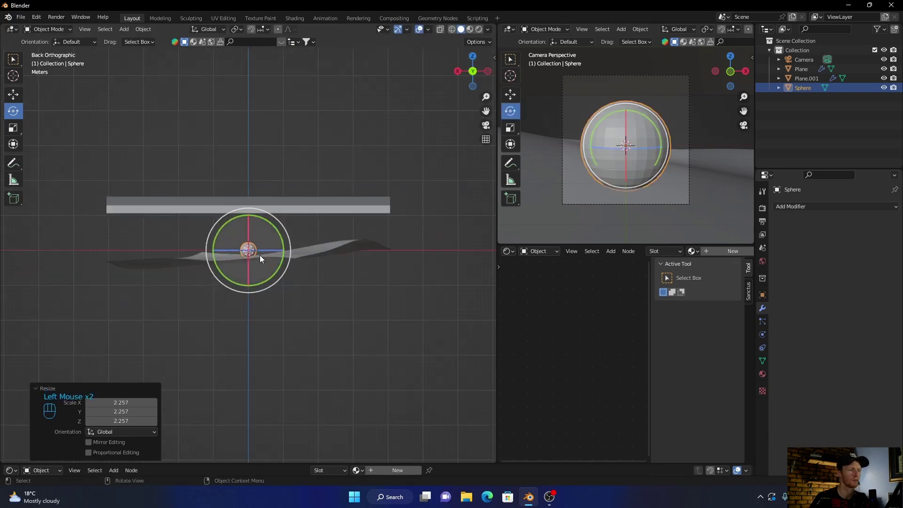
{"action": "key", "text": "g"}
{"action": "middle_click", "coordinate": [257, 253]}
{"action": "left_click", "coordinate": [257, 217]}
{"action": "left_click", "coordinate": [487, 129]}
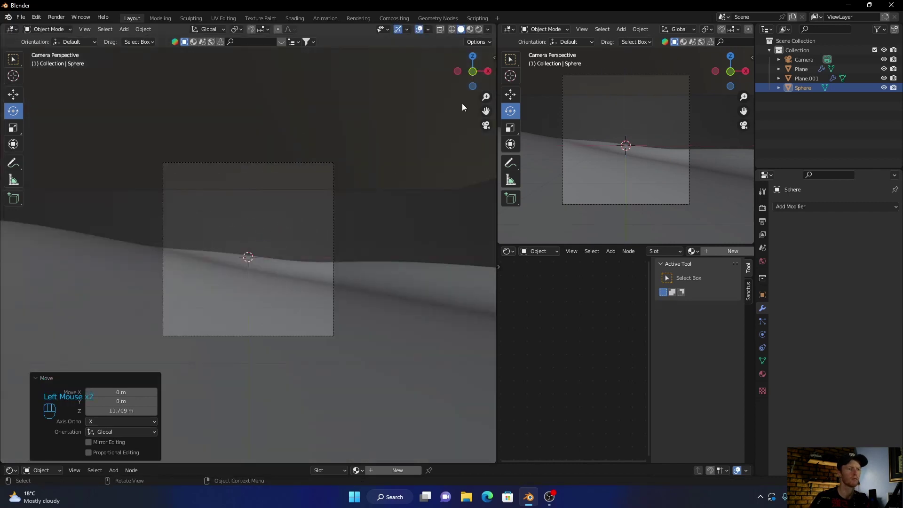
Scale the sphere up roughly fourfold in top orthographic view
{"action": "left_click", "coordinate": [475, 63]}
{"action": "scroll", "scroll_direction": "down", "scroll_amount": 3}
{"action": "scroll", "scroll_direction": "up", "scroll_amount": 3}
{"action": "key", "text": "s"}
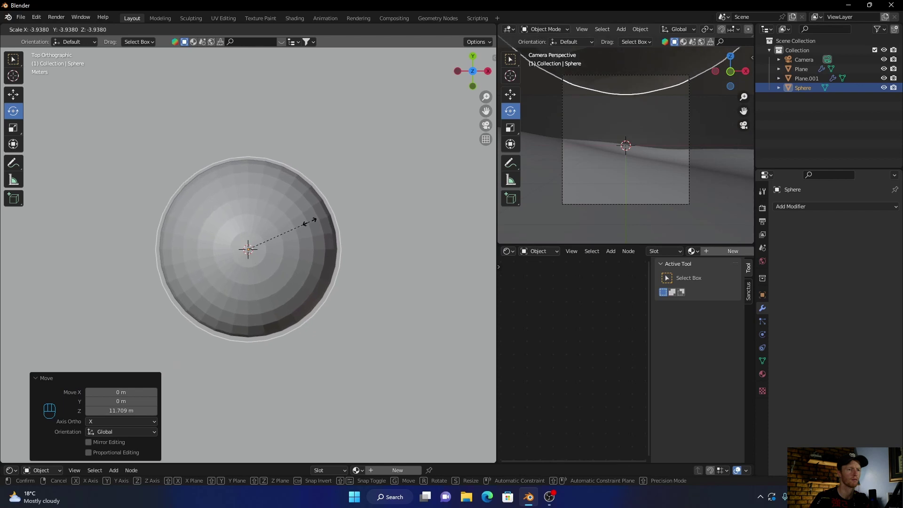
{"action": "left_click", "coordinate": [308, 228]}
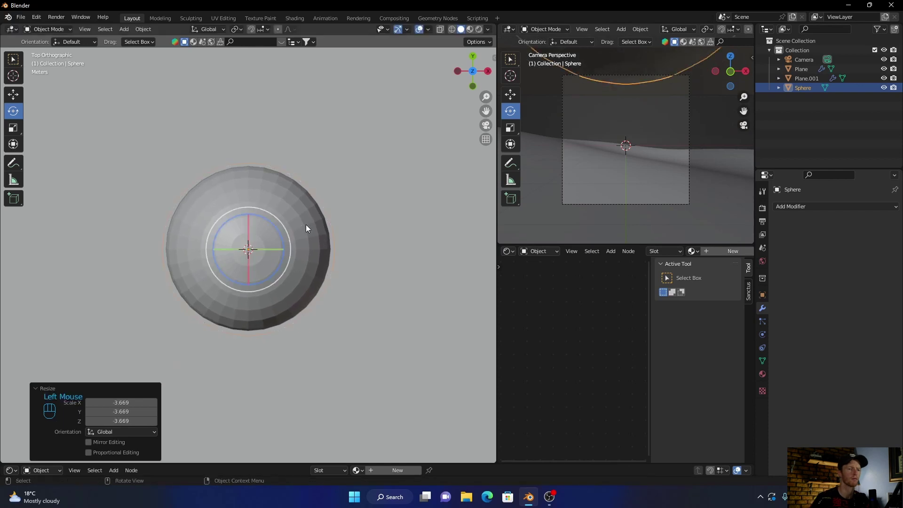
{"action": "left_click", "coordinate": [488, 131]}
{"action": "scroll", "scroll_direction": "down", "scroll_amount": 3}
Give the sphere a Subdivision Surface modifier at viewport level 3 and shade it Auto Smooth
{"action": "left_click_drag", "start_coordinate": [307, 252], "coordinate": [192, 310]}
{"action": "scroll", "scroll_direction": "down", "scroll_amount": 3}
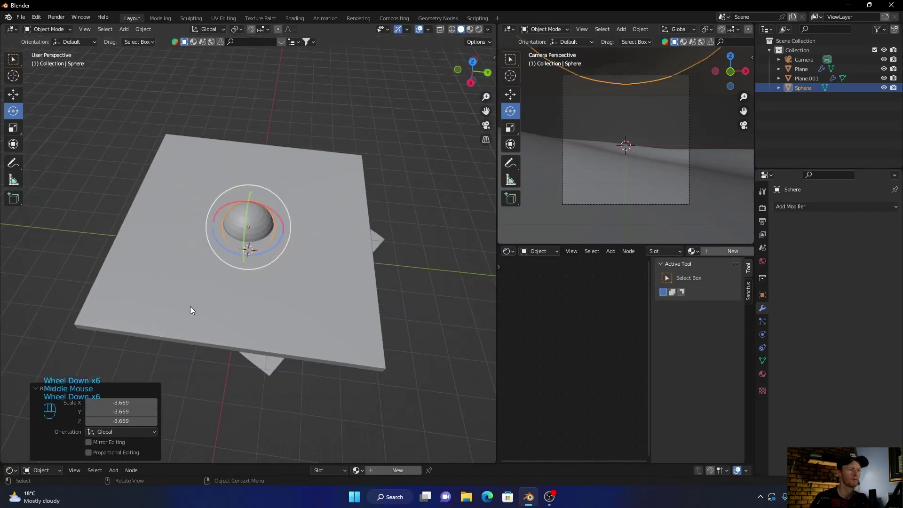
{"action": "left_click_drag", "start_coordinate": [237, 409], "coordinate": [318, 356]}
{"action": "scroll", "scroll_direction": "up", "scroll_amount": 3}
{"action": "left_click_drag", "start_coordinate": [786, 214], "coordinate": [714, 380]}
{"action": "left_click", "coordinate": [828, 253]}
{"action": "double_click", "coordinate": [886, 254]}
{"action": "left_click", "coordinate": [885, 254]}
{"action": "right_click", "coordinate": [289, 152]}
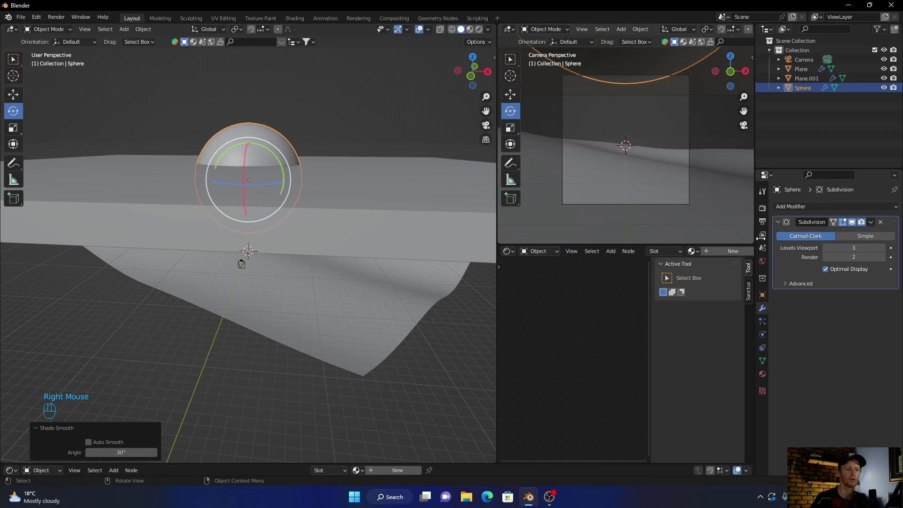
Add a Boolean Difference modifier on Plane.001 with Sphere as the object and apply it
{"action": "left_click", "coordinate": [359, 204]}
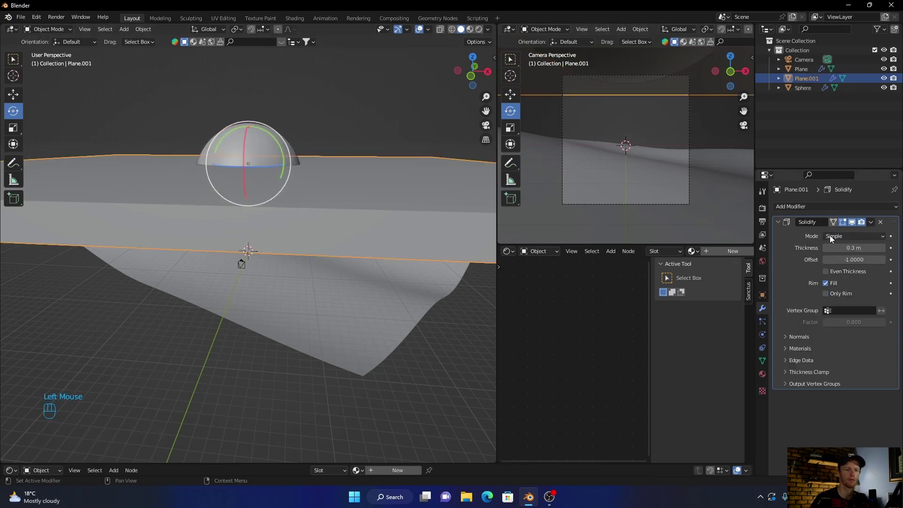
{"action": "left_click_drag", "start_coordinate": [813, 209], "coordinate": [709, 256]}
{"action": "scroll", "scroll_direction": "down", "scroll_amount": 3}
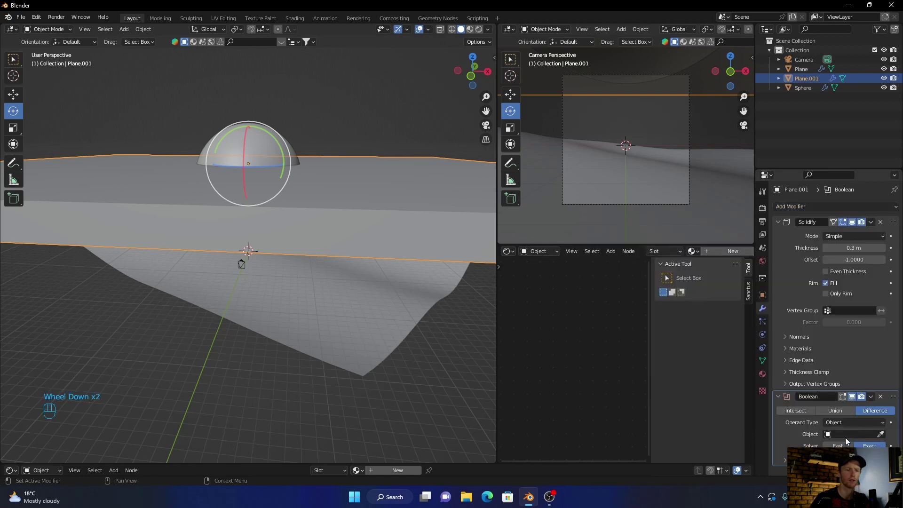
{"action": "left_click_drag", "start_coordinate": [832, 439], "coordinate": [812, 349]}
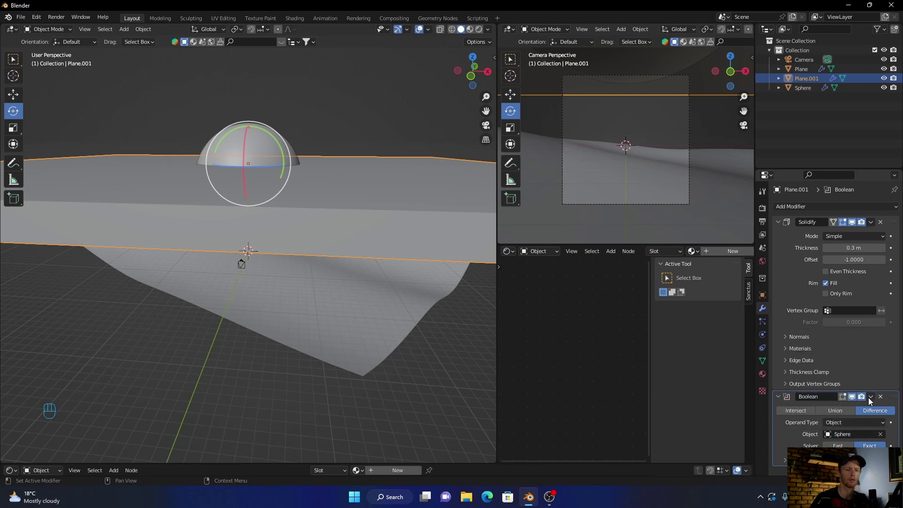
{"action": "left_click_drag", "start_coordinate": [871, 401], "coordinate": [852, 414]}
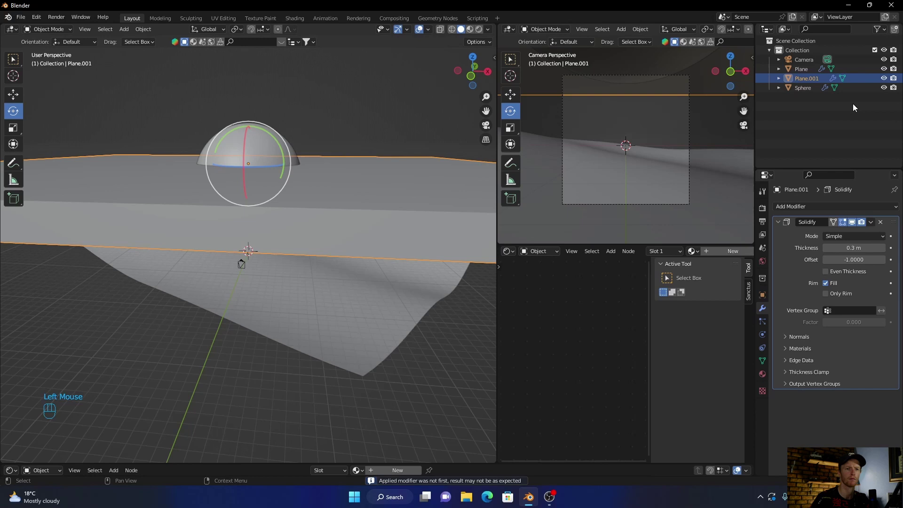
Hide the sphere in the Outliner to reveal the round hole through the slab
{"action": "left_click", "coordinate": [885, 91]}
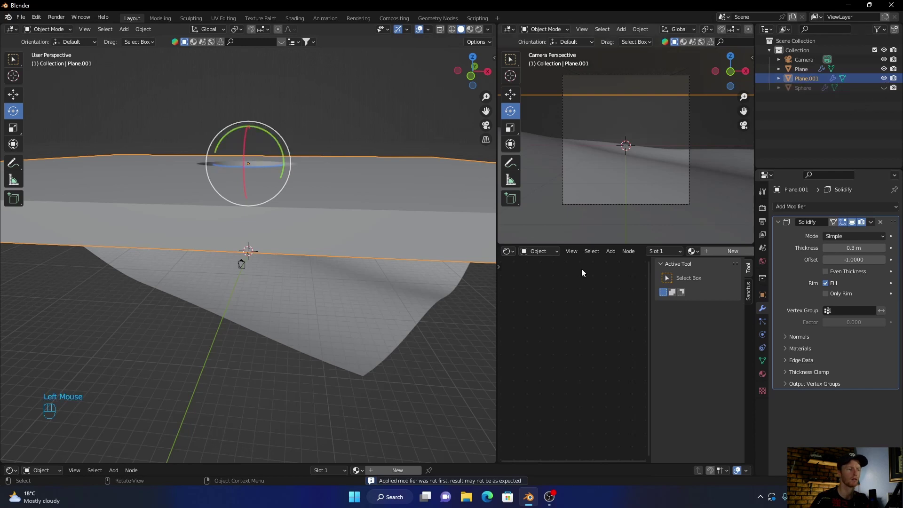
{"action": "left_click_drag", "start_coordinate": [345, 309], "coordinate": [349, 355]}
{"action": "left_click", "coordinate": [397, 51]}
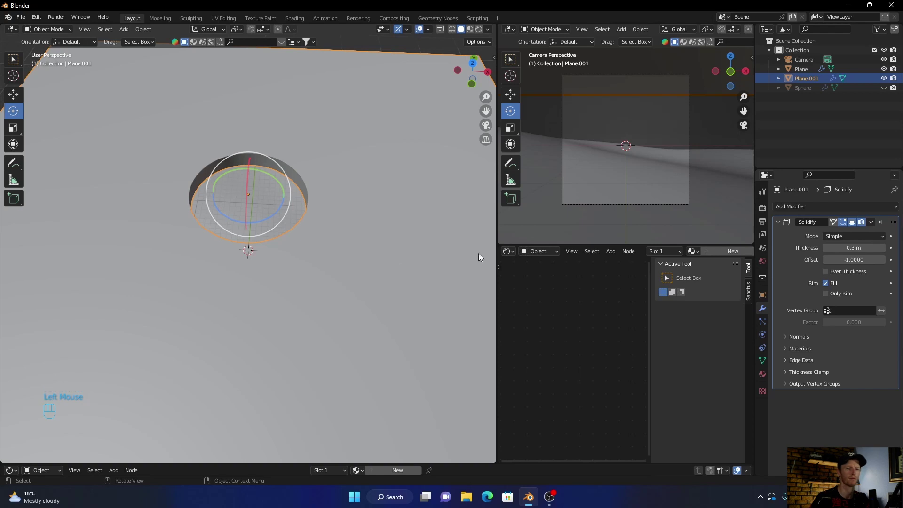
{"action": "left_click", "coordinate": [802, 92]}
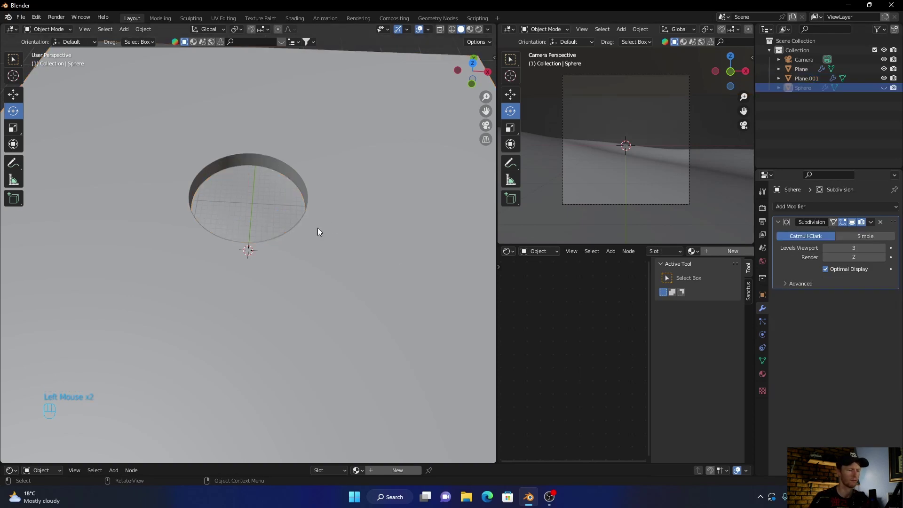
Unhide the sphere and scale it larger
{"action": "key", "text": "s"}
{"action": "left_click", "coordinate": [884, 93]}
{"action": "left_click", "coordinate": [294, 205]}
{"action": "key", "text": "s"}
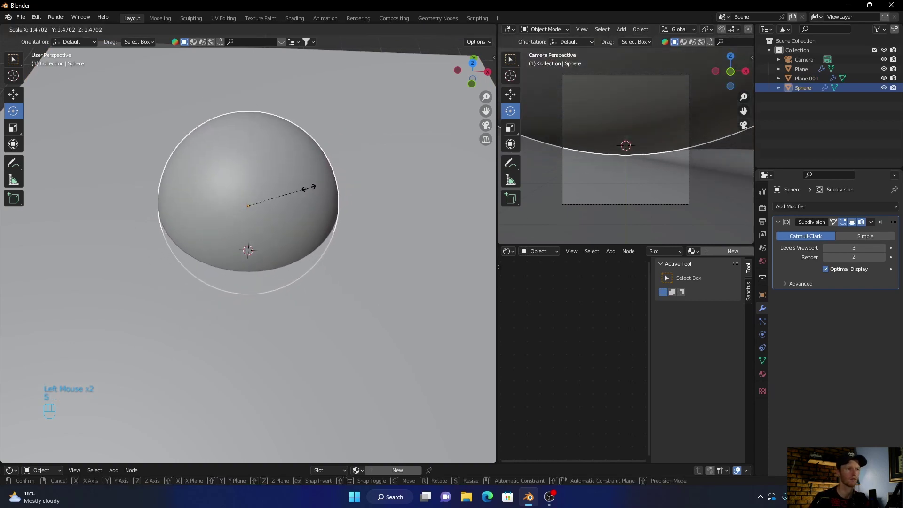
{"action": "left_click", "coordinate": [298, 201]}
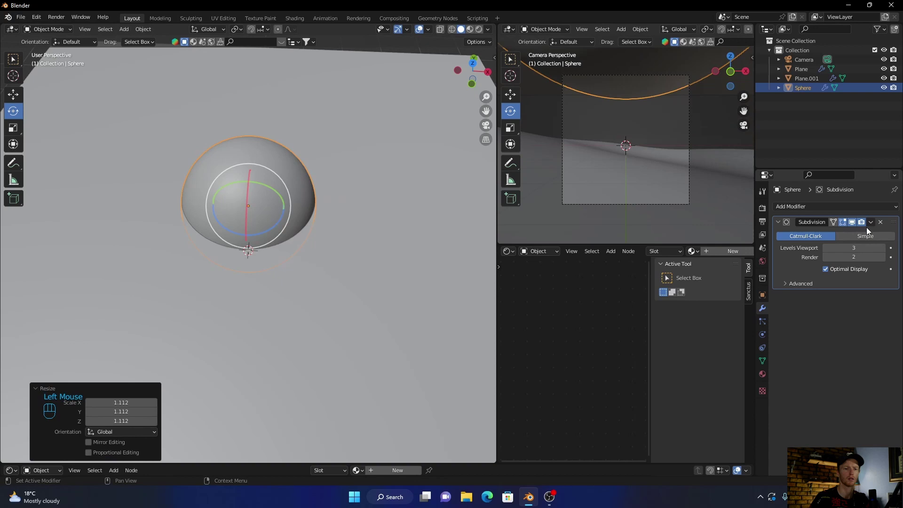
Hide the sphere again so only the holed slab and terrain remain, inspecting from below
{"action": "left_click", "coordinate": [425, 257]}
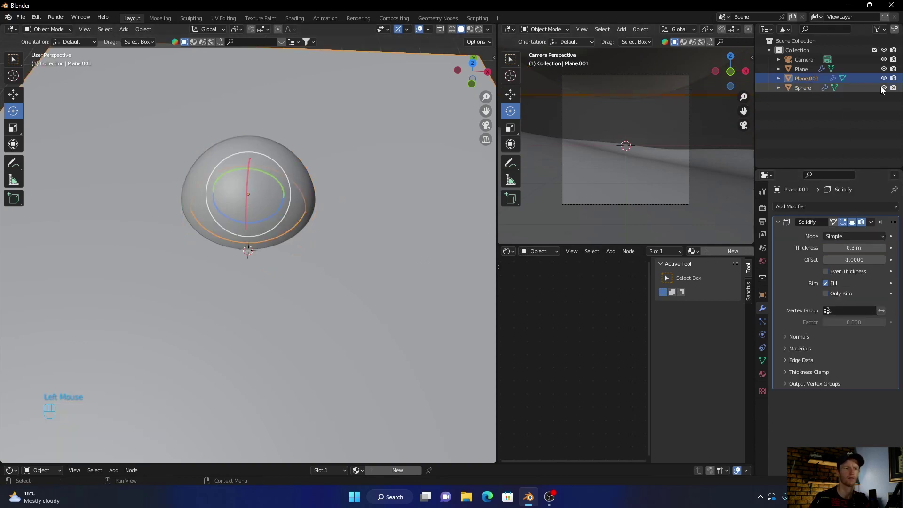
{"action": "left_click", "coordinate": [884, 89]}
{"action": "scroll", "scroll_direction": "down", "scroll_amount": 3}
{"action": "left_click", "coordinate": [436, 236]}
{"action": "left_click", "coordinate": [895, 92]}
{"action": "left_click_drag", "start_coordinate": [317, 316], "coordinate": [321, 248]}
{"action": "scroll", "scroll_direction": "up", "scroll_amount": 3}
{"action": "scroll", "scroll_direction": "up", "scroll_amount": 3}
{"action": "scroll", "scroll_direction": "down", "scroll_amount": 3}
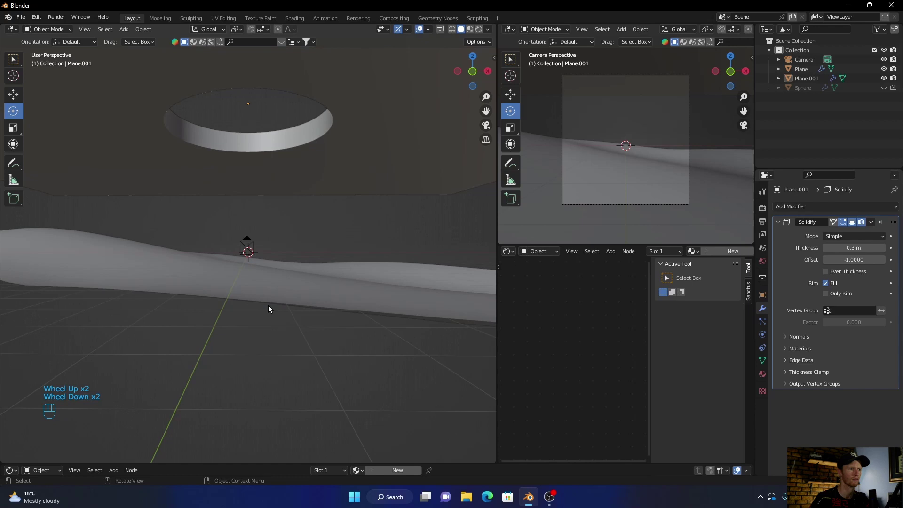
Look through the camera with a 26 mm focal length and review the shot framing
{"action": "left_click", "coordinate": [812, 63]}
{"action": "key", "text": "ctrl+alt+KP_0"}
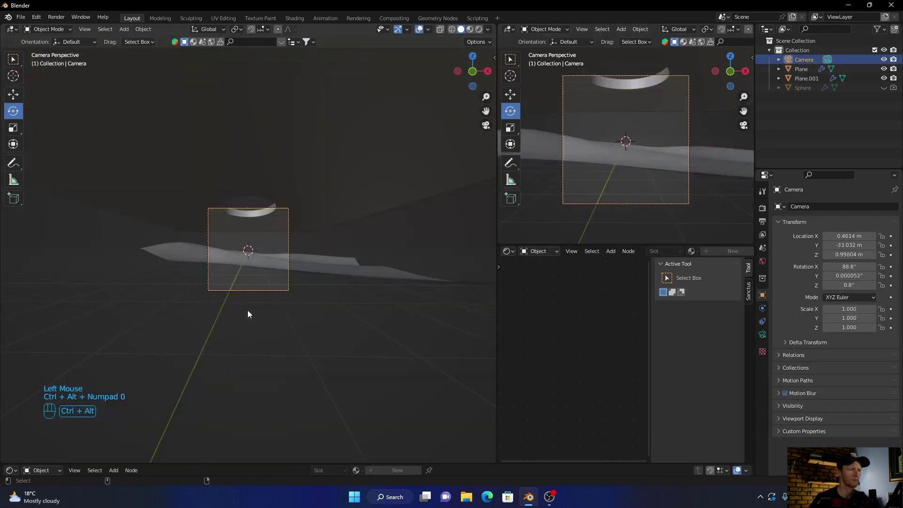
{"action": "scroll", "scroll_direction": "up", "scroll_amount": 3}
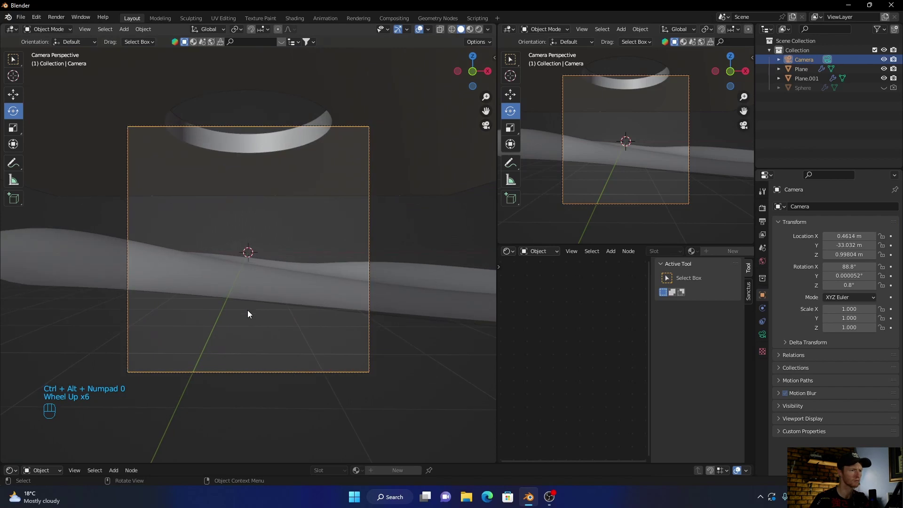
{"action": "scroll", "scroll_direction": "up", "scroll_amount": 3}
{"action": "scroll", "scroll_direction": "up", "scroll_amount": 3}
{"action": "left_click", "coordinate": [346, 159]}
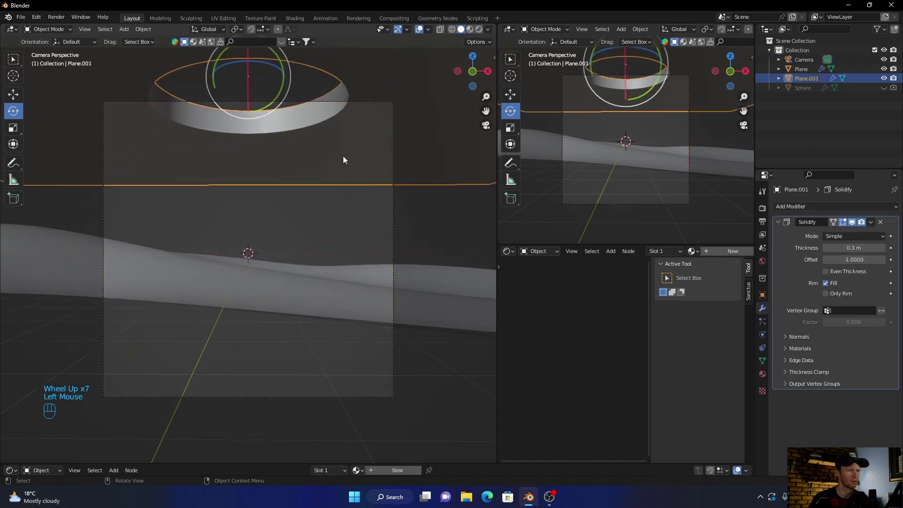
{"action": "left_click", "coordinate": [424, 219]}
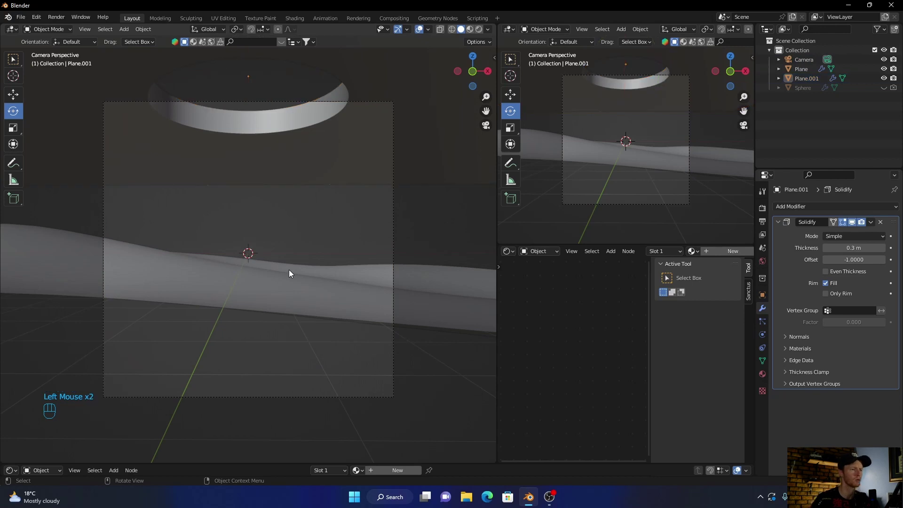
{"action": "left_click", "coordinate": [257, 304]}
{"action": "left_click", "coordinate": [730, 62]}
Shift the terrain plane about 20 m along Y from top view, then return to camera view
{"action": "left_click", "coordinate": [748, 123]}
{"action": "left_click", "coordinate": [472, 60]}
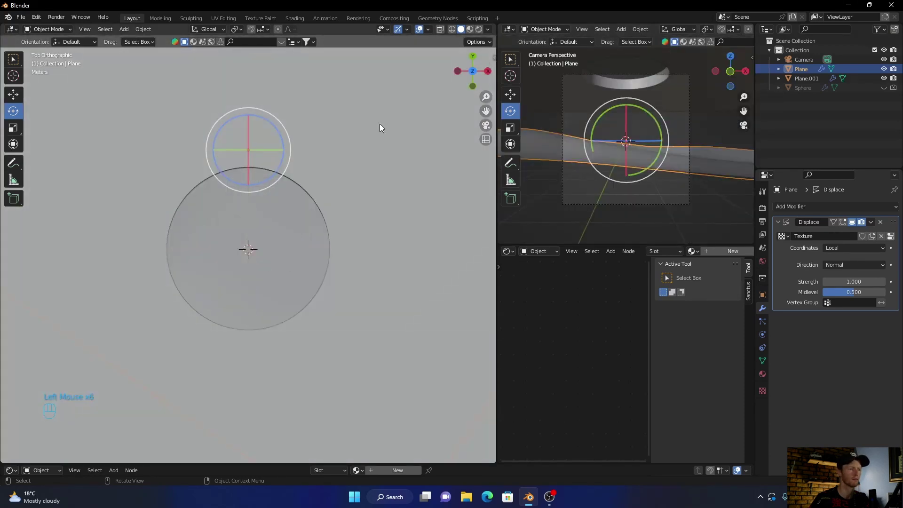
{"action": "scroll", "scroll_direction": "down", "scroll_amount": 3}
{"action": "key", "text": "g"}
{"action": "middle_click", "coordinate": [220, 127]}
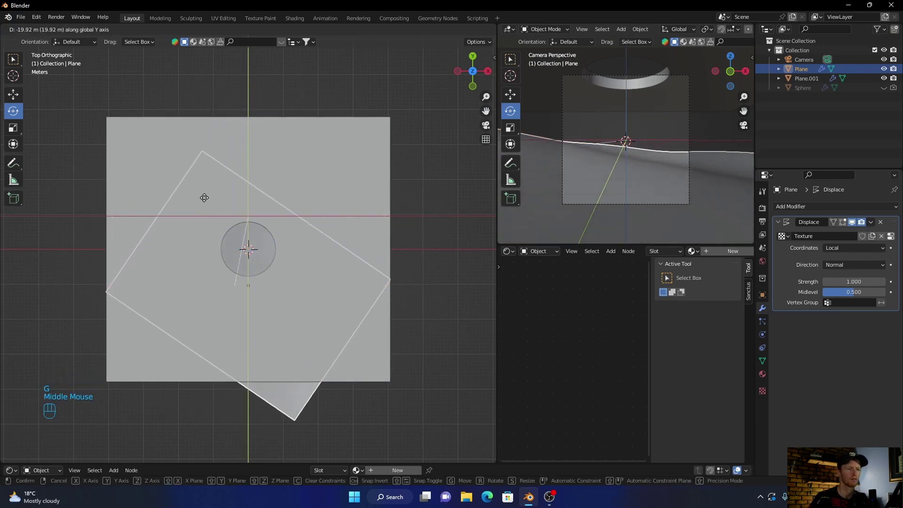
{"action": "left_click", "coordinate": [208, 202]}
{"action": "left_click", "coordinate": [451, 123]}
{"action": "left_click", "coordinate": [487, 126]}
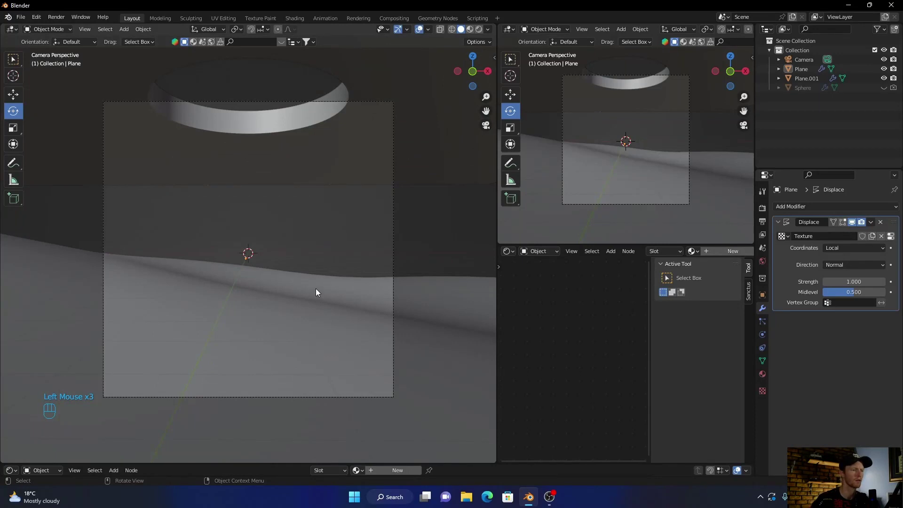
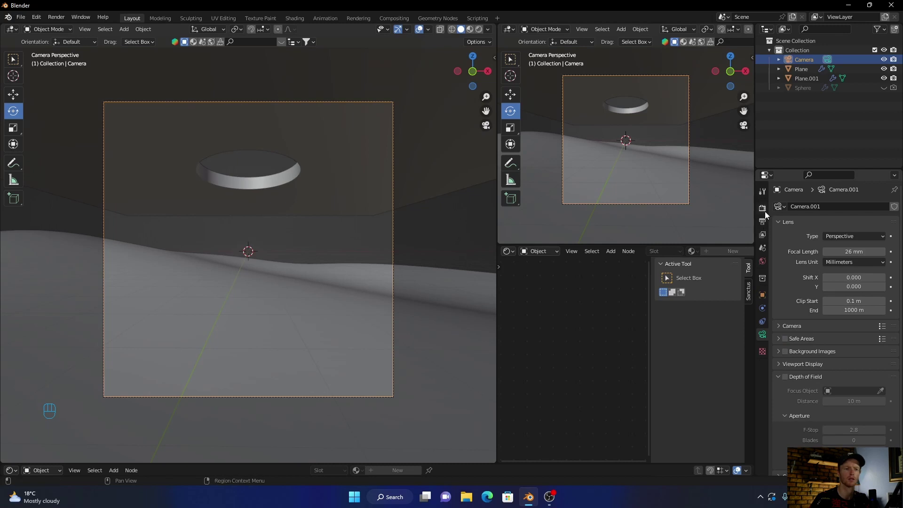
Set the output resolution to 1920 × 1080 px in Output Properties
{"action": "left_click", "coordinate": [769, 213]}
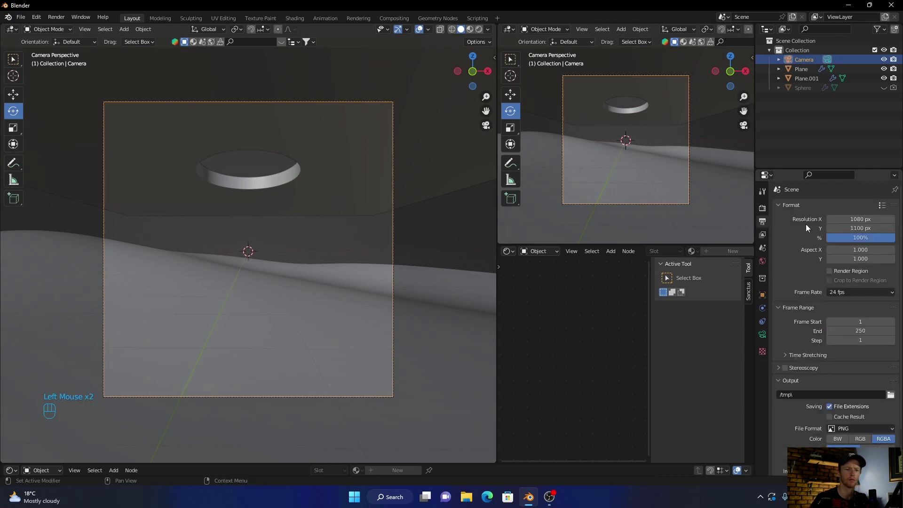
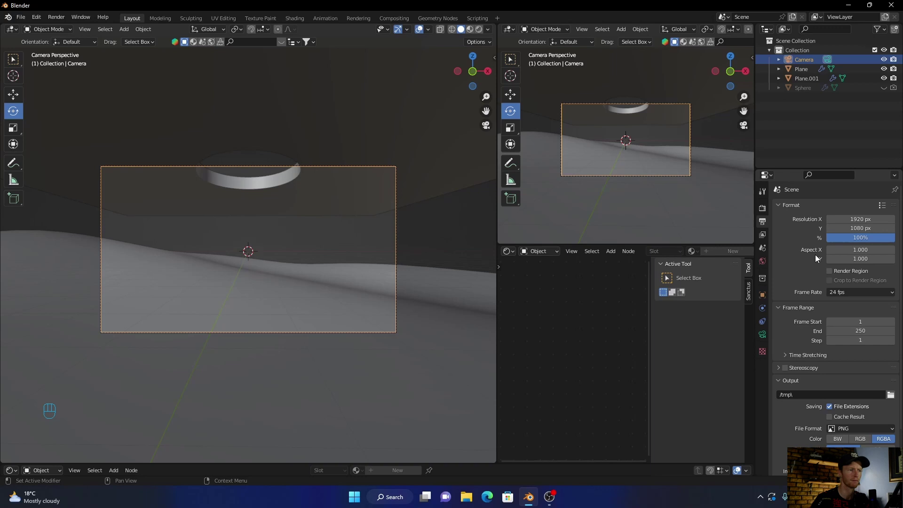
{"action": "scroll", "scroll_direction": "up", "scroll_amount": 3}
{"action": "scroll", "scroll_direction": "down", "scroll_amount": 3}
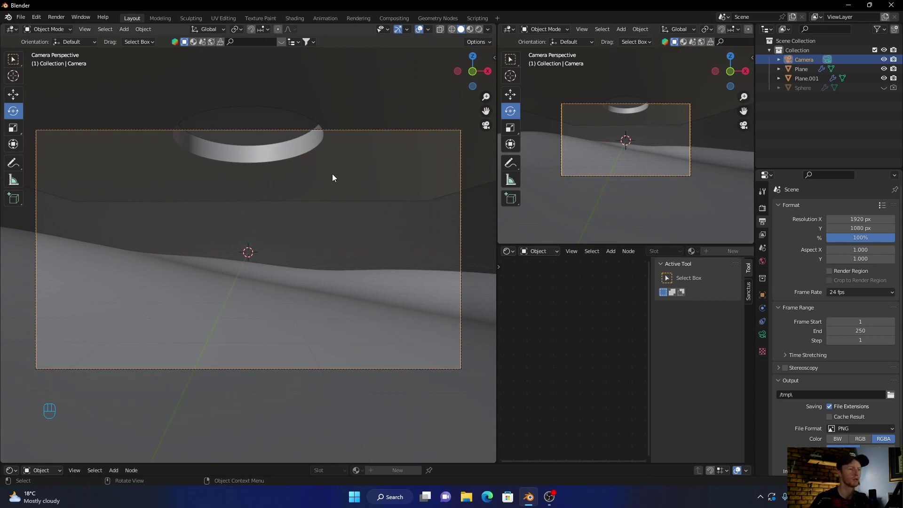
{"action": "left_click_drag", "start_coordinate": [335, 177], "coordinate": [300, 204]}
{"action": "scroll", "scroll_direction": "down", "scroll_amount": 3}
Add an area light and raise it along Z to sit above the slab
{"action": "key", "text": "shift+a"}
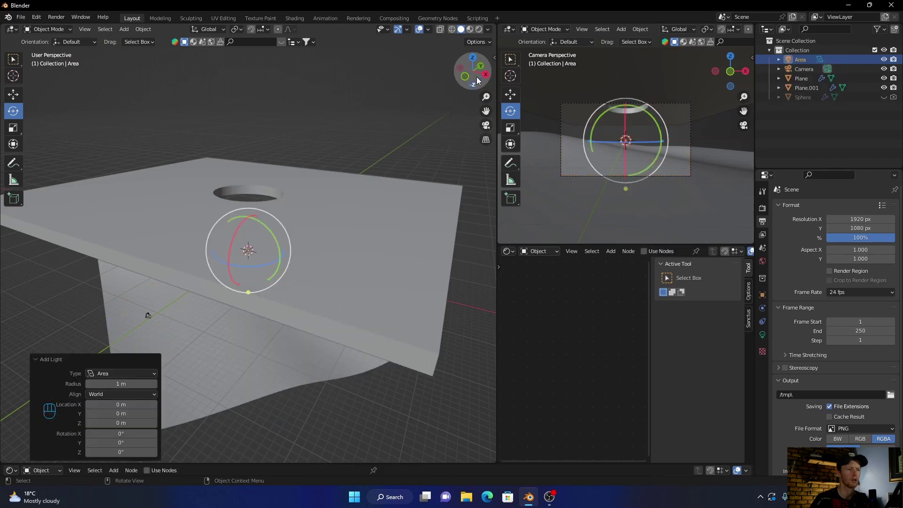
{"action": "left_click_drag", "start_coordinate": [487, 78], "coordinate": [234, 274]}
{"action": "key", "text": "g"}
{"action": "middle_click", "coordinate": [234, 275]}
{"action": "left_click", "coordinate": [235, 193]}
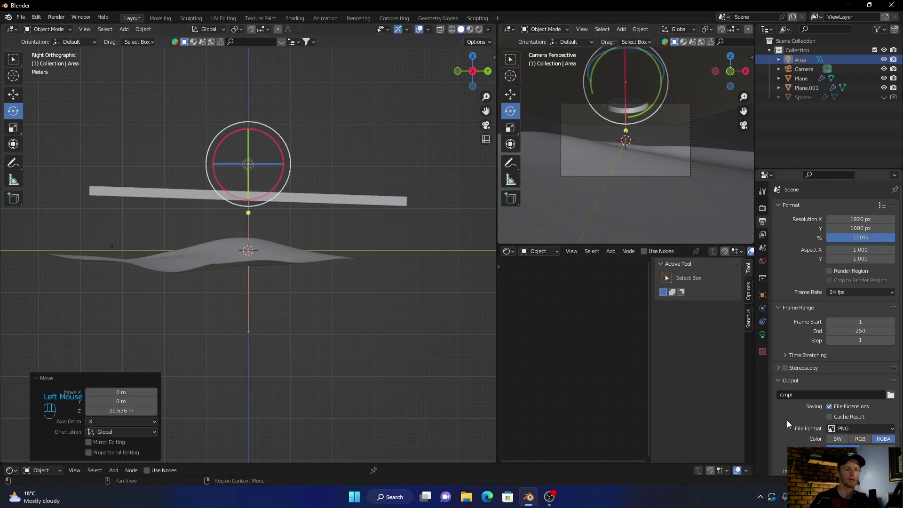
Set the area light's power to 200 W in its light settings
{"action": "left_click", "coordinate": [763, 339]}
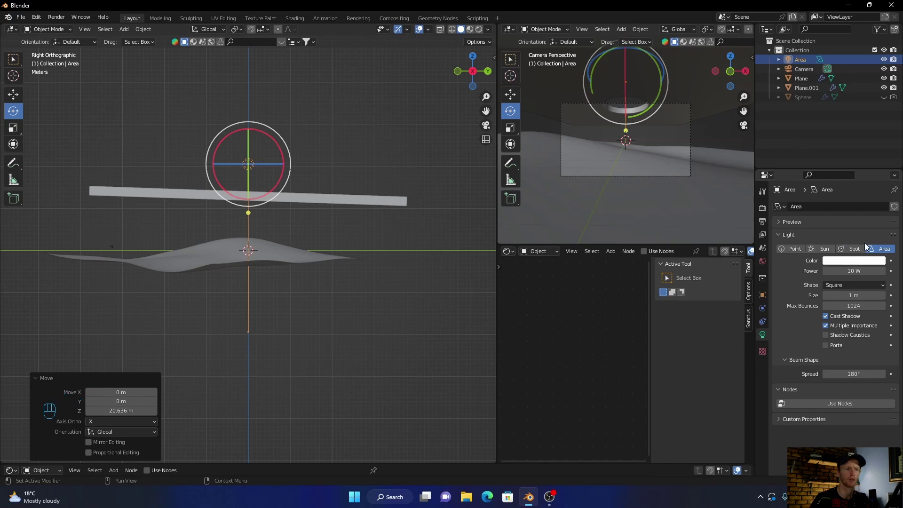
{"action": "left_click", "coordinate": [332, 324]}
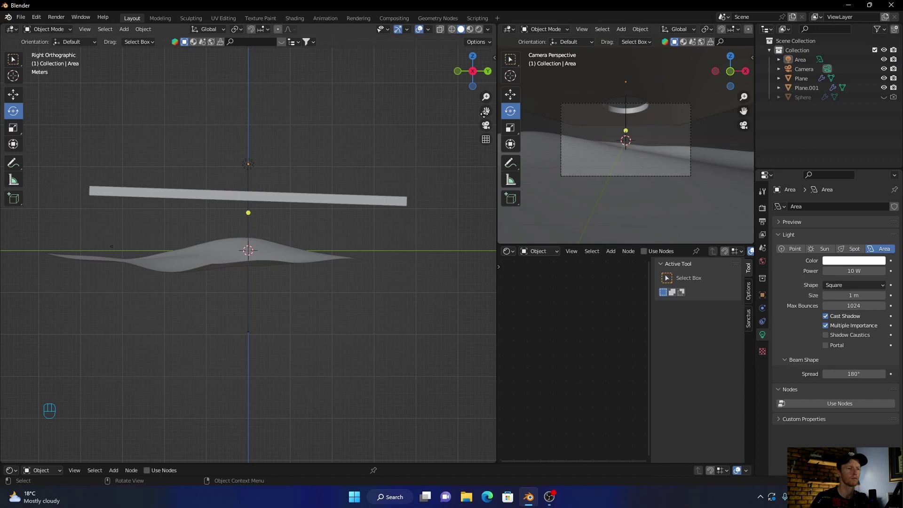
{"action": "left_click", "coordinate": [249, 172]}
{"action": "left_click_drag", "start_coordinate": [211, 287], "coordinate": [302, 307]}
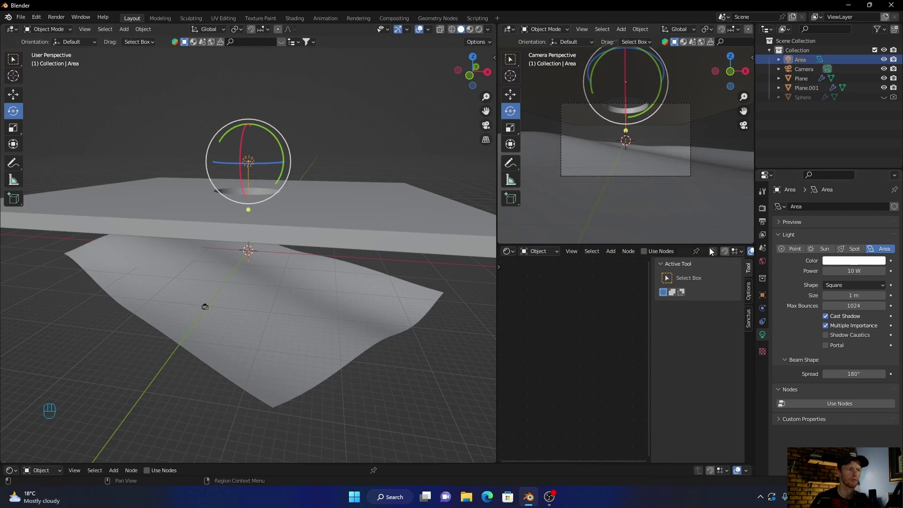
Scale the light up from top view to cover the hole and preview in Rendered shading
{"action": "key", "text": "s"}
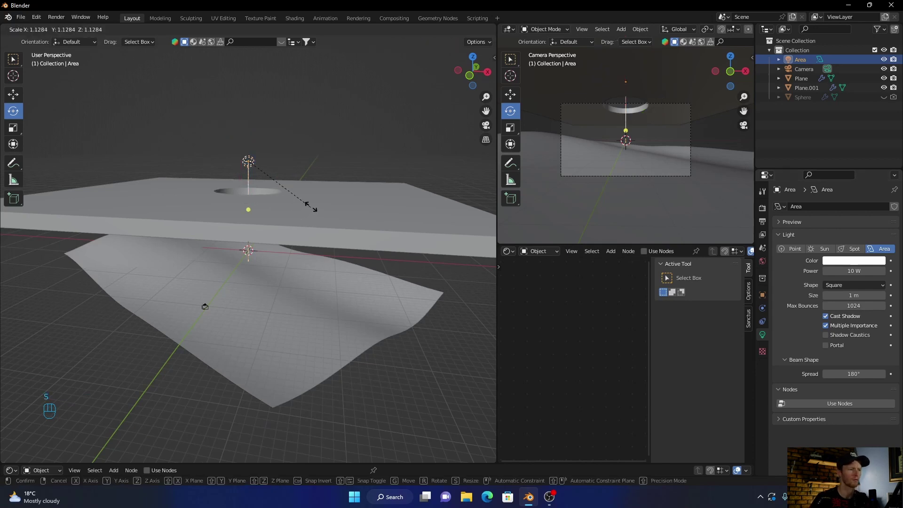
{"action": "left_click", "coordinate": [185, 72]}
{"action": "left_click", "coordinate": [475, 58]}
{"action": "key", "text": "s"}
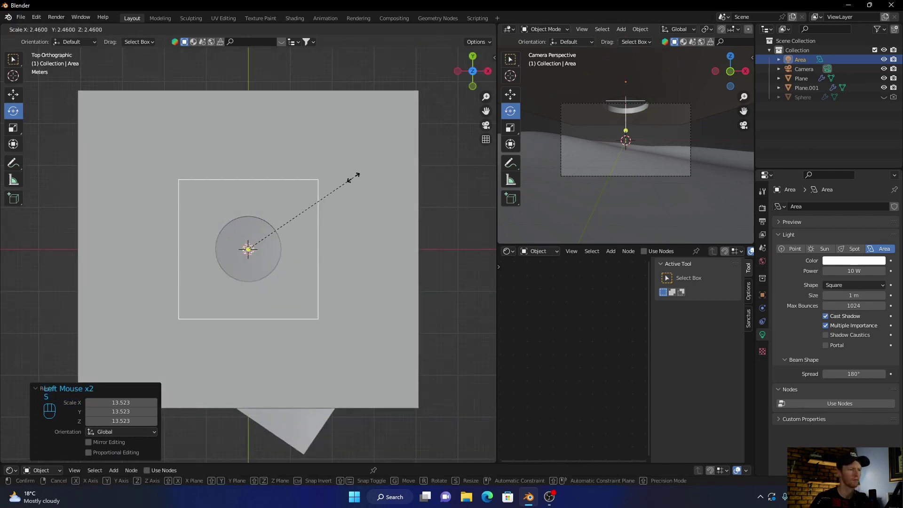
{"action": "left_click", "coordinate": [357, 182]}
{"action": "left_click", "coordinate": [489, 128]}
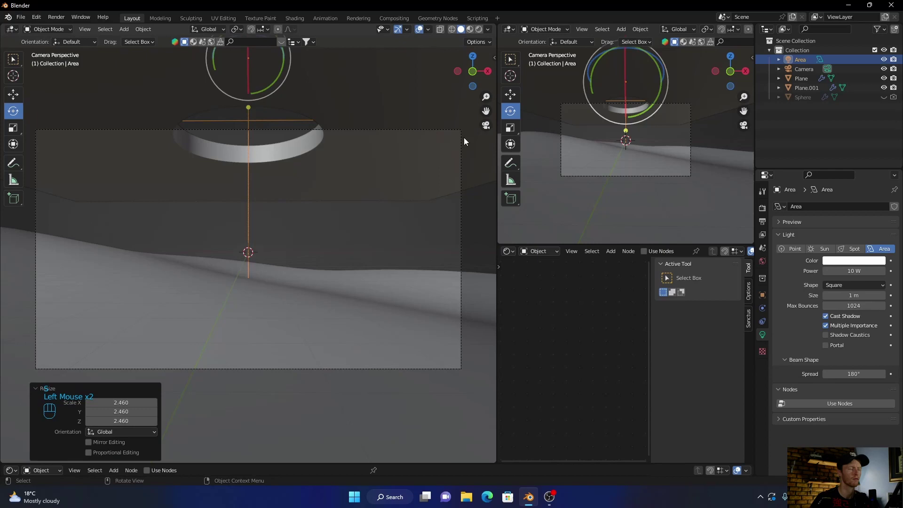
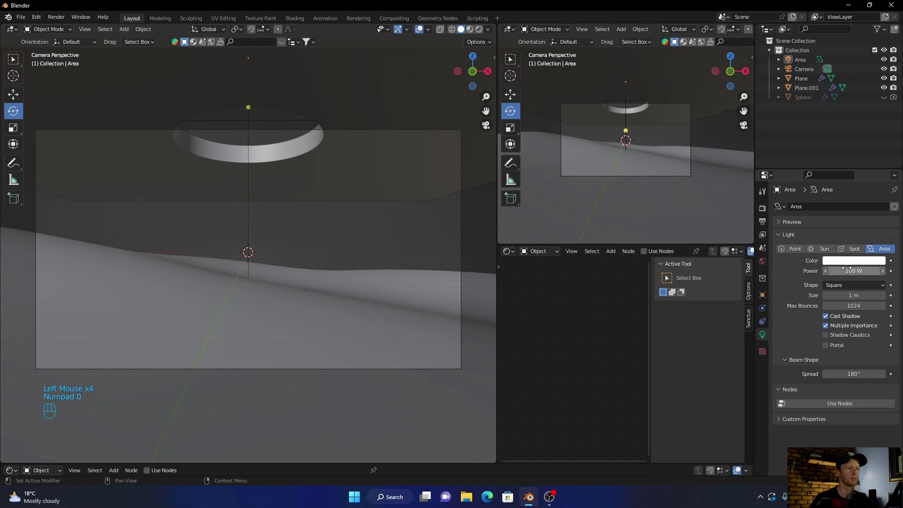
{"action": "left_click", "coordinate": [484, 38]}
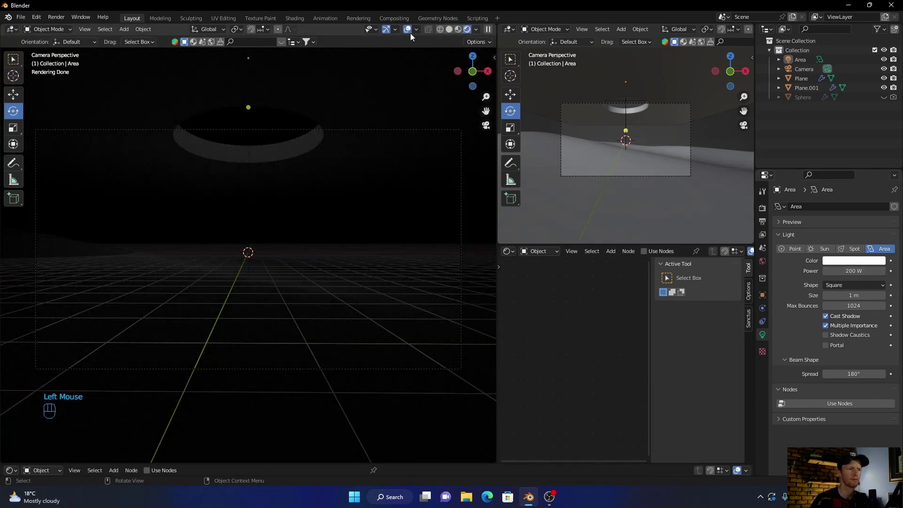
Raise the area light's power to 5000 W and return the viewport to solid shading
{"action": "left_click", "coordinate": [410, 37]}
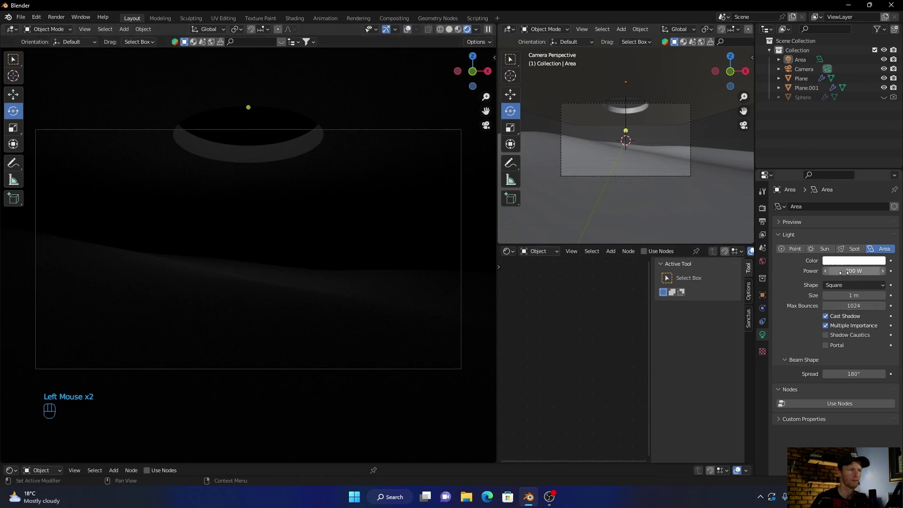
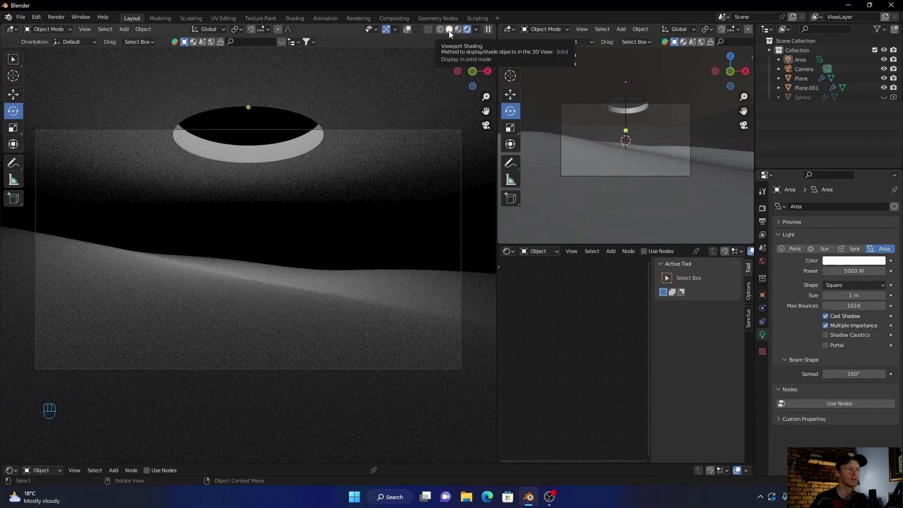
{"action": "left_click", "coordinate": [452, 35]}
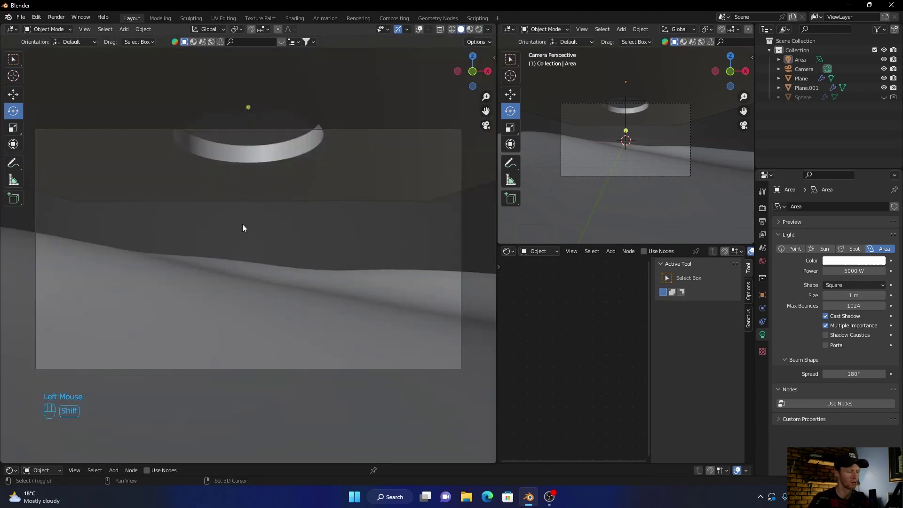
Add a UV sphere, scale it down and position it just under the hole
{"action": "key", "text": "shift+a"}
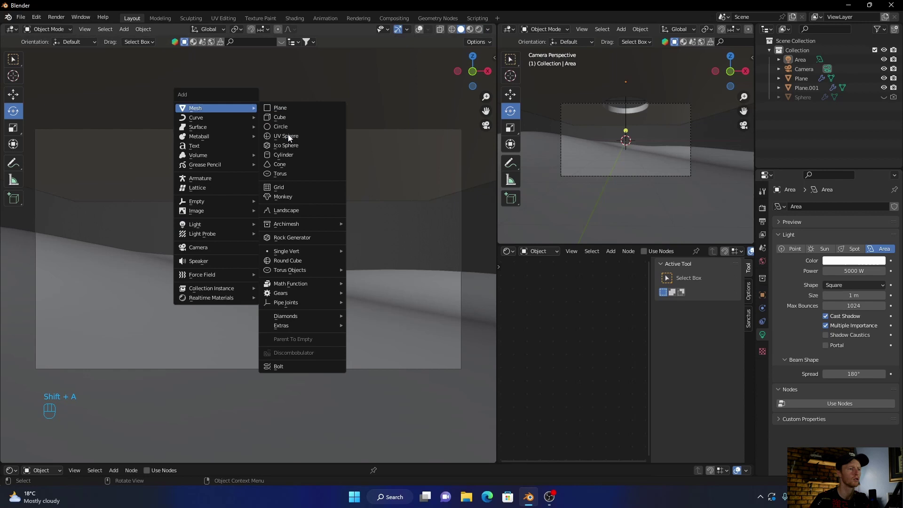
{"action": "key", "text": "s"}
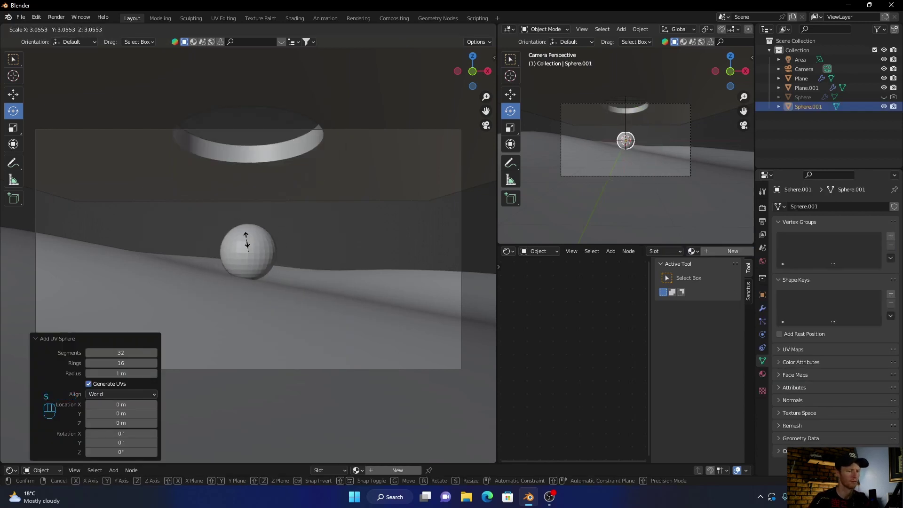
{"action": "left_click", "coordinate": [249, 244]}
{"action": "key", "text": "g"}
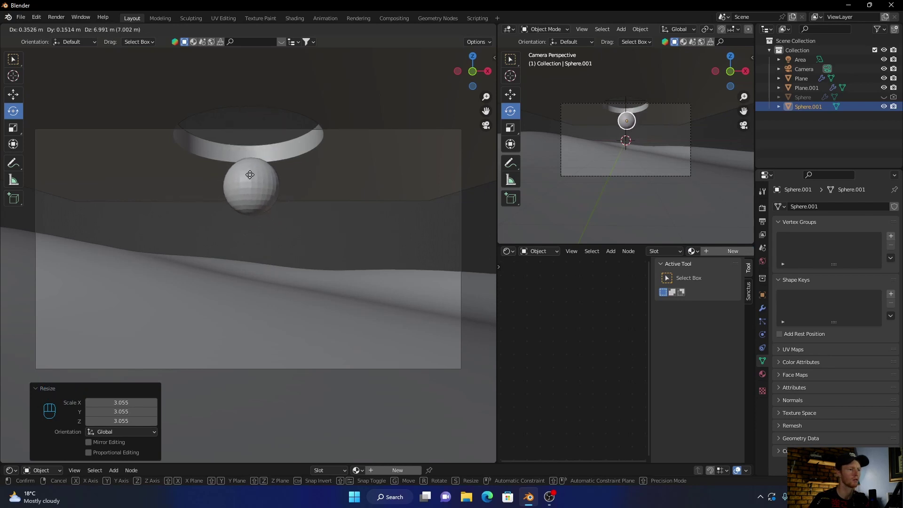
{"action": "left_click", "coordinate": [253, 179]}
{"action": "key", "text": "s"}
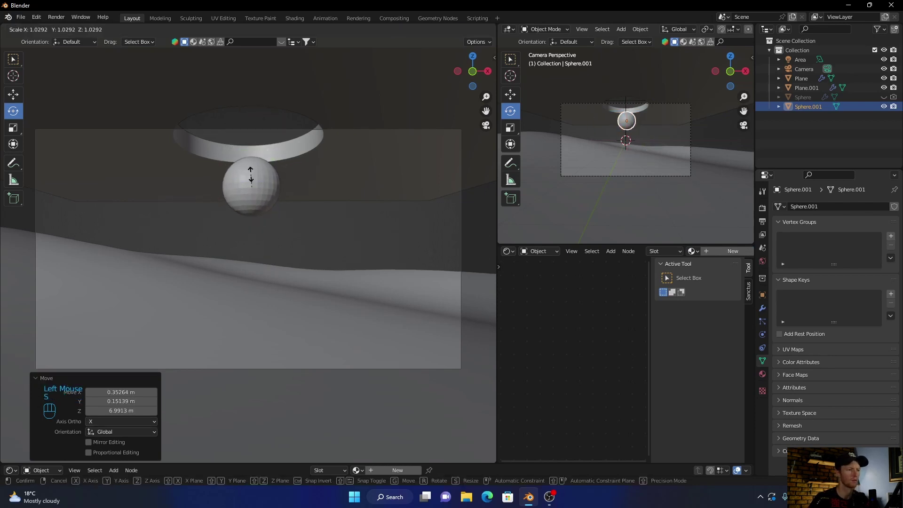
{"action": "left_click", "coordinate": [254, 174]}
{"action": "key", "text": "g"}
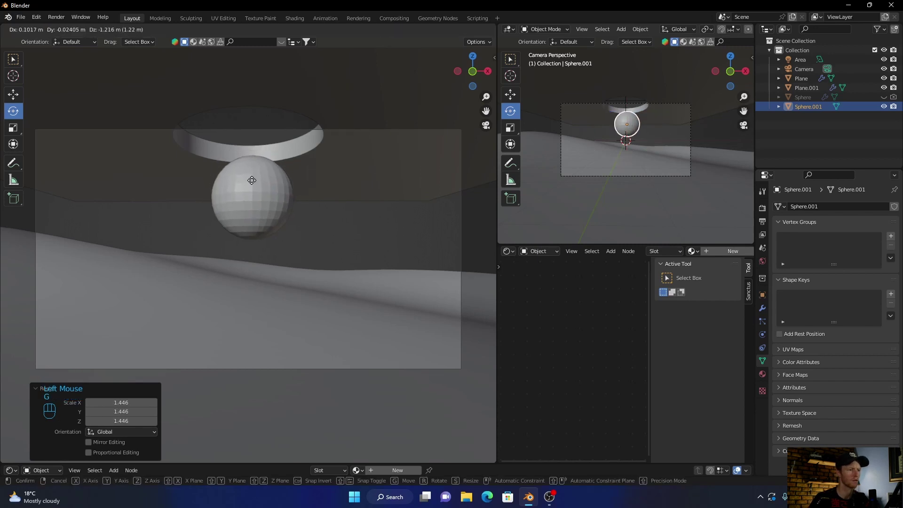
{"action": "left_click", "coordinate": [255, 184]}
{"action": "key", "text": "s"}
{"action": "left_click", "coordinate": [254, 193]}
{"action": "scroll", "scroll_direction": "up", "scroll_amount": 3}
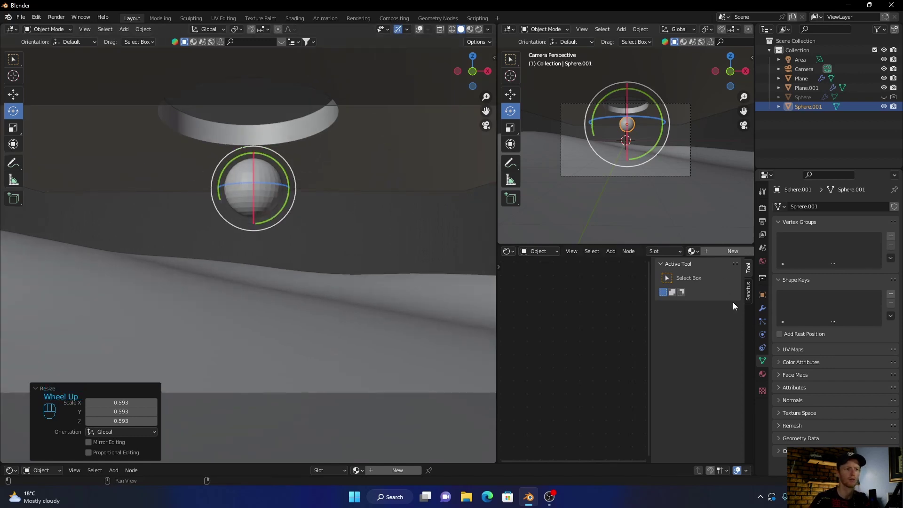
{"action": "left_click", "coordinate": [425, 33]}
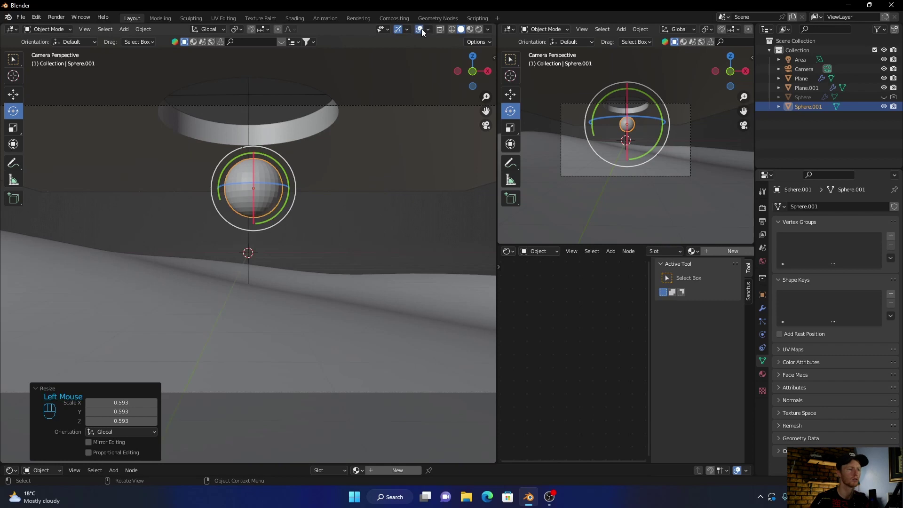
Give the sphere a Subdivision Surface modifier at viewport level 3 and shade it smooth
{"action": "left_click", "coordinate": [422, 34]}
{"action": "left_click", "coordinate": [422, 34]}
{"action": "left_click", "coordinate": [763, 310]}
{"action": "left_click", "coordinate": [789, 215]}
{"action": "left_click_drag", "start_coordinate": [789, 212], "coordinate": [724, 383]}
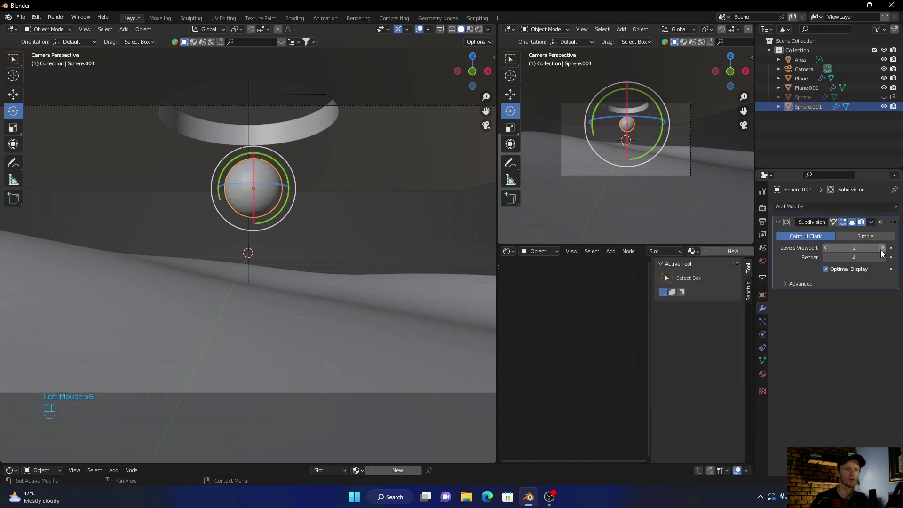
{"action": "double_click", "coordinate": [884, 253]}
{"action": "right_click", "coordinate": [269, 183]}
{"action": "left_click", "coordinate": [388, 230]}
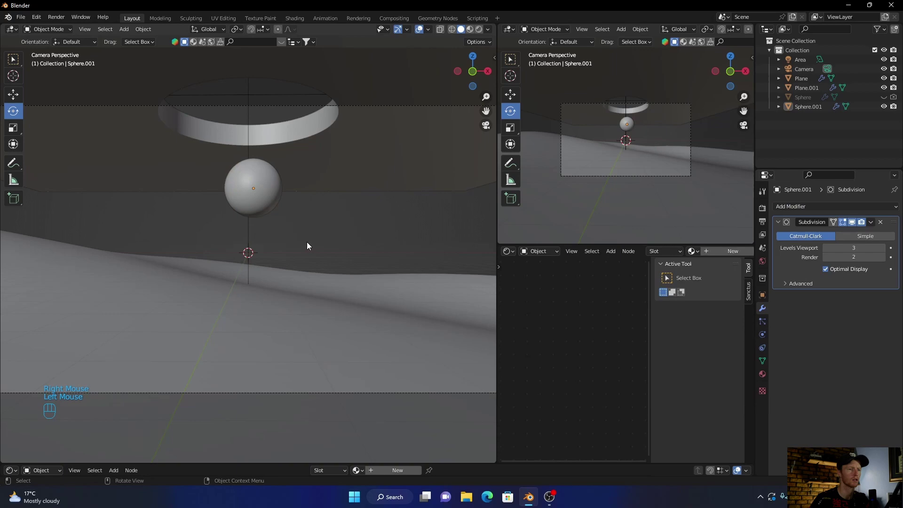
Check the sphere in Rendered and top view, then return to the camera in solid shading
{"action": "left_click", "coordinate": [480, 33]}
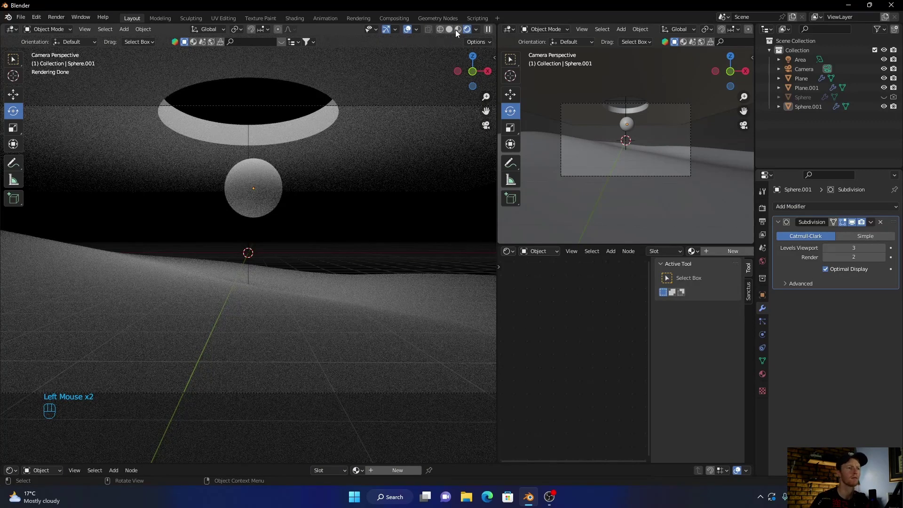
{"action": "left_click", "coordinate": [452, 34]}
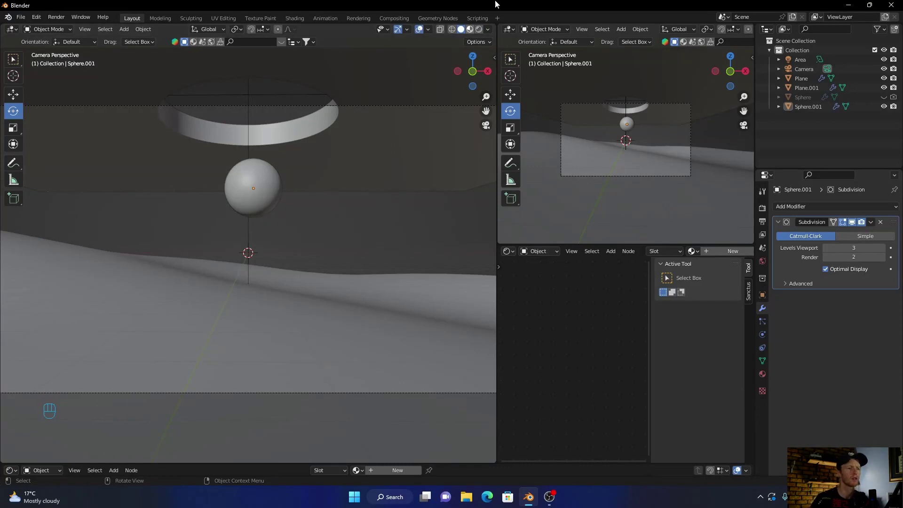
{"action": "left_click", "coordinate": [475, 58]}
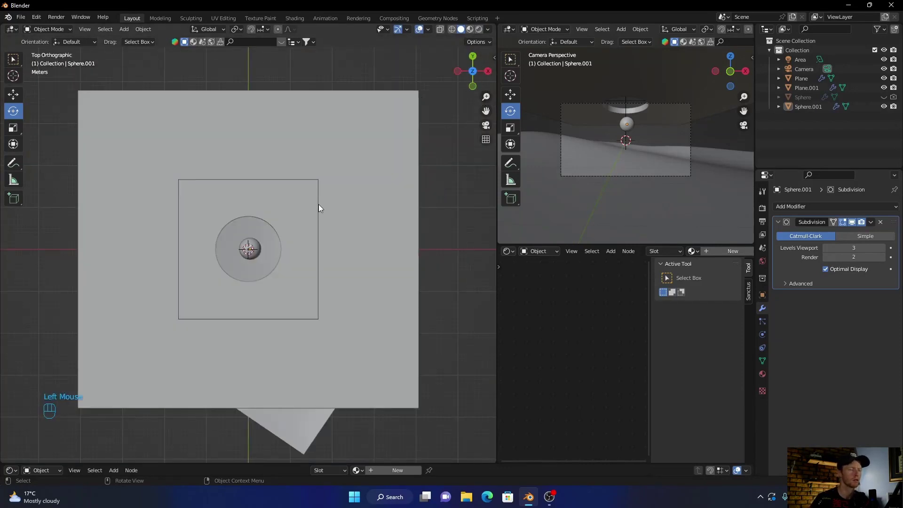
{"action": "scroll", "scroll_direction": "up", "scroll_amount": 3}
{"action": "scroll", "scroll_direction": "down", "scroll_amount": 3}
{"action": "scroll", "scroll_direction": "down", "scroll_amount": 3}
{"action": "left_click", "coordinate": [484, 127]}
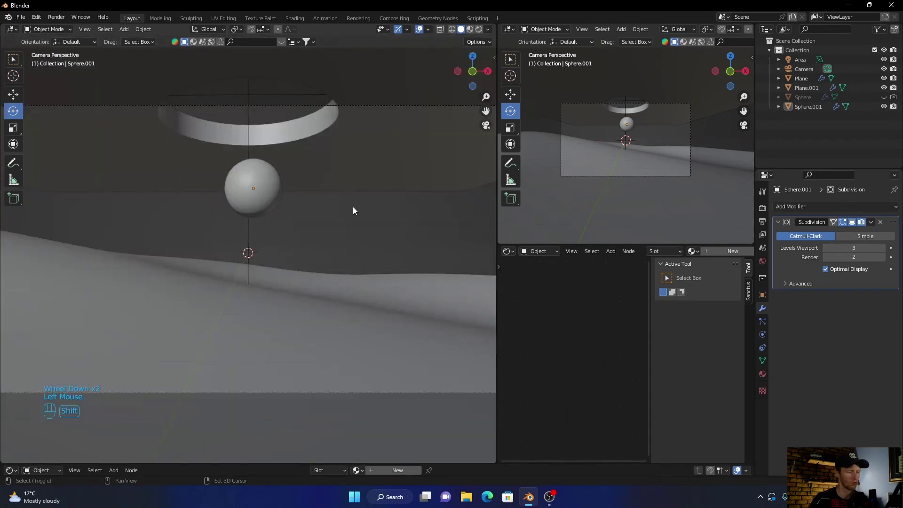
Add a cube and scale it up large enough to enclose the whole scene
{"action": "key", "text": "shift+a"}
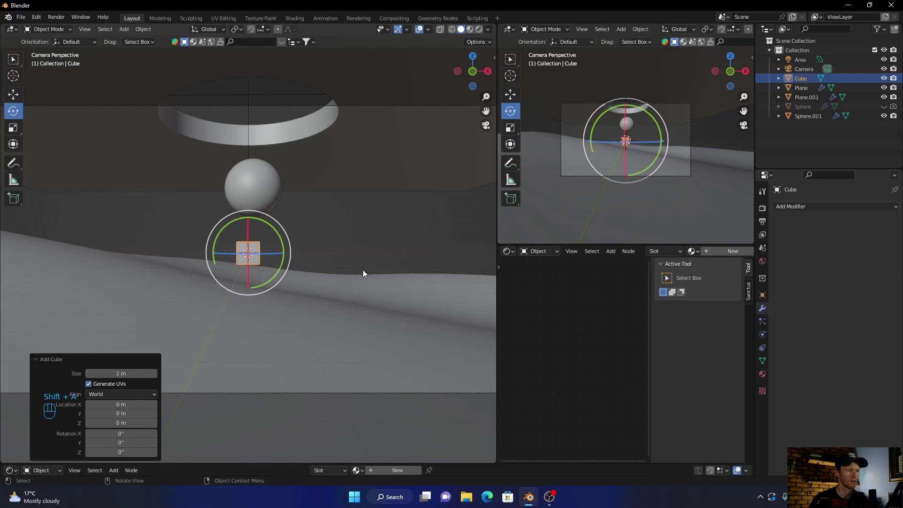
{"action": "key", "text": "s"}
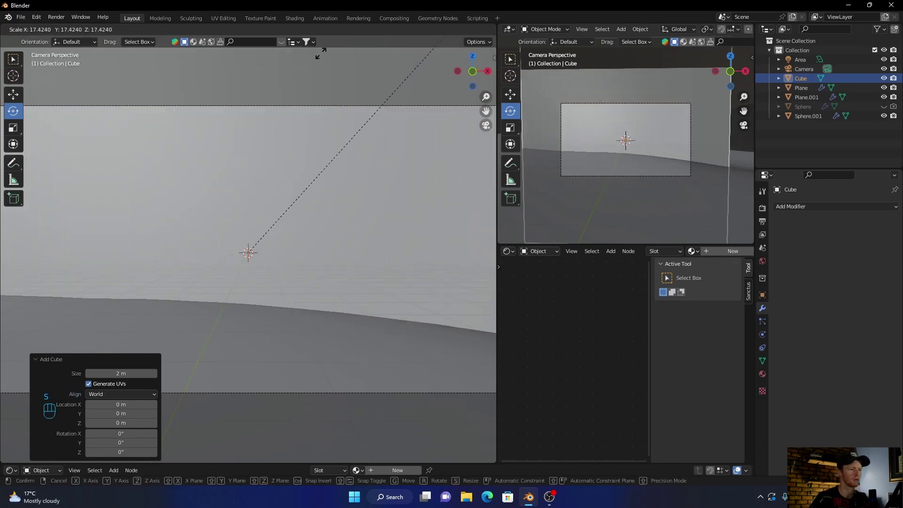
{"action": "left_click", "coordinate": [373, 239]}
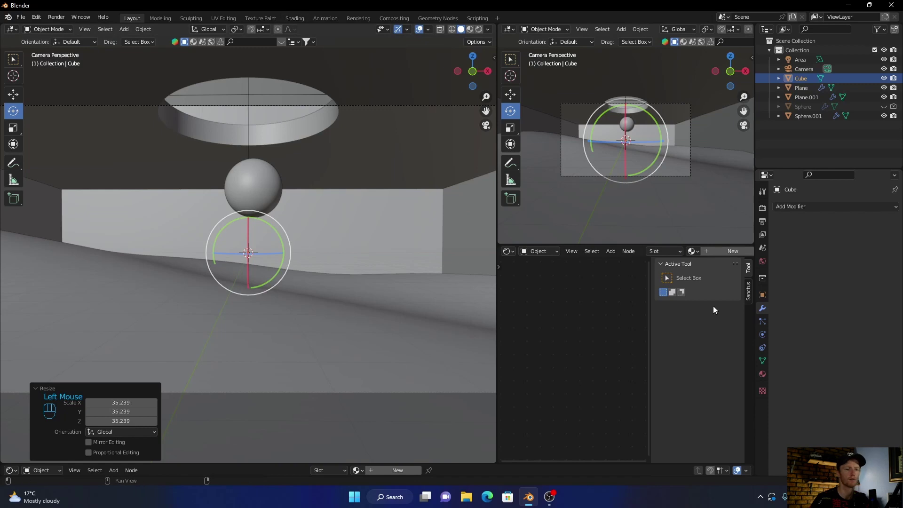
Create a new cube material with a Principled Volume node wired to the Volume output
{"action": "left_click", "coordinate": [731, 252]}
{"action": "scroll", "scroll_direction": "up", "scroll_amount": 3}
{"action": "left_click_drag", "start_coordinate": [556, 326], "coordinate": [585, 294]}
{"action": "left_click", "coordinate": [585, 315]}
{"action": "key", "text": "Delete"}
{"action": "key", "text": "shift+a"}
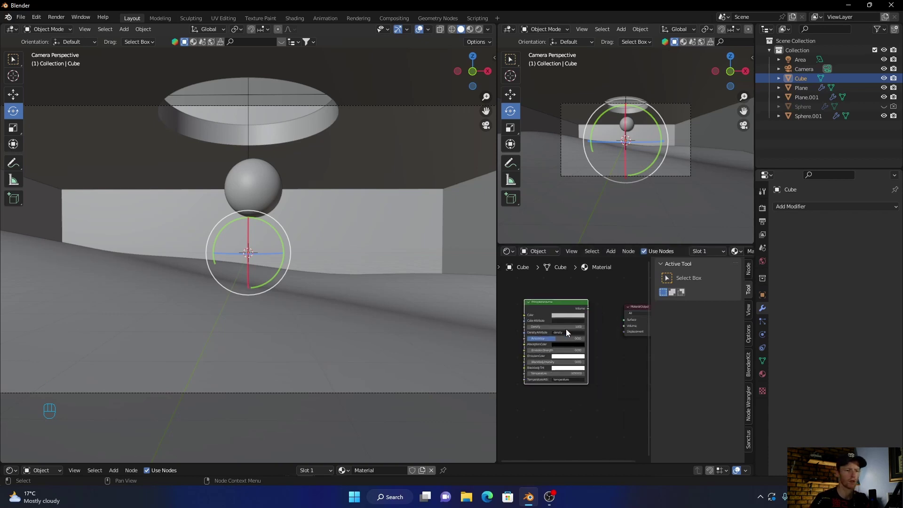
{"action": "left_click_drag", "start_coordinate": [589, 310], "coordinate": [625, 328]}
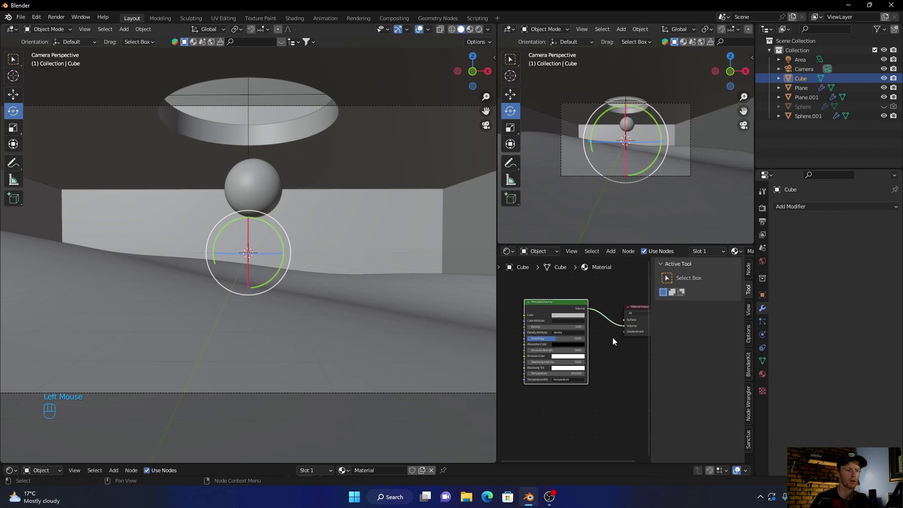
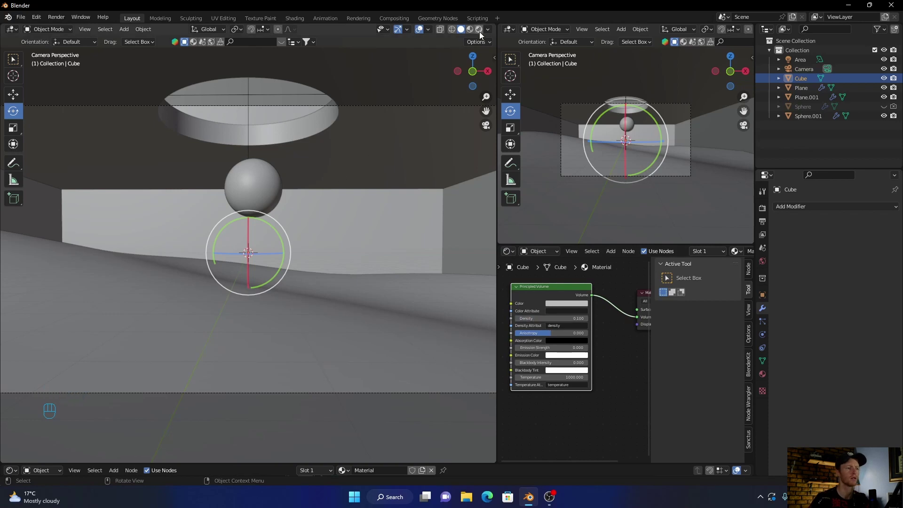
Set the area light to 100000 W, 0.5 m size with Shadow Caustics on, then select Sphere.001
{"action": "left_click", "coordinate": [482, 36]}
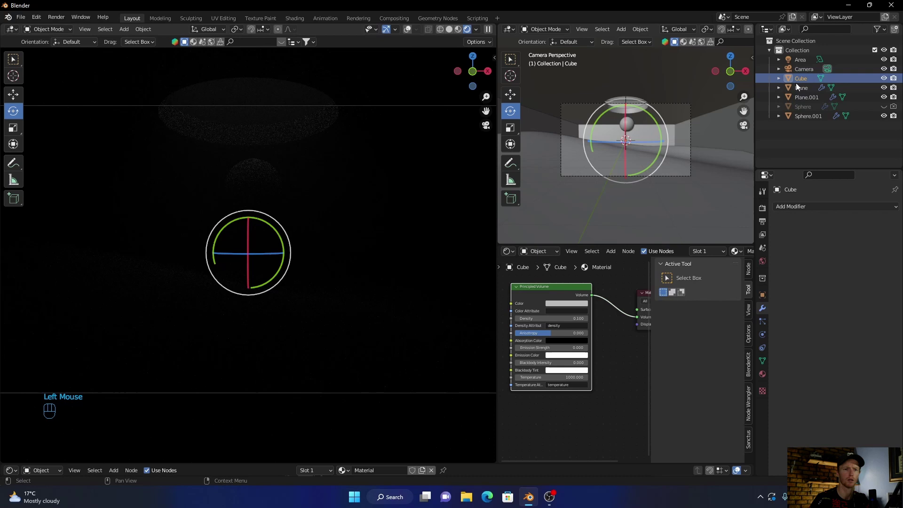
{"action": "left_click", "coordinate": [805, 61]}
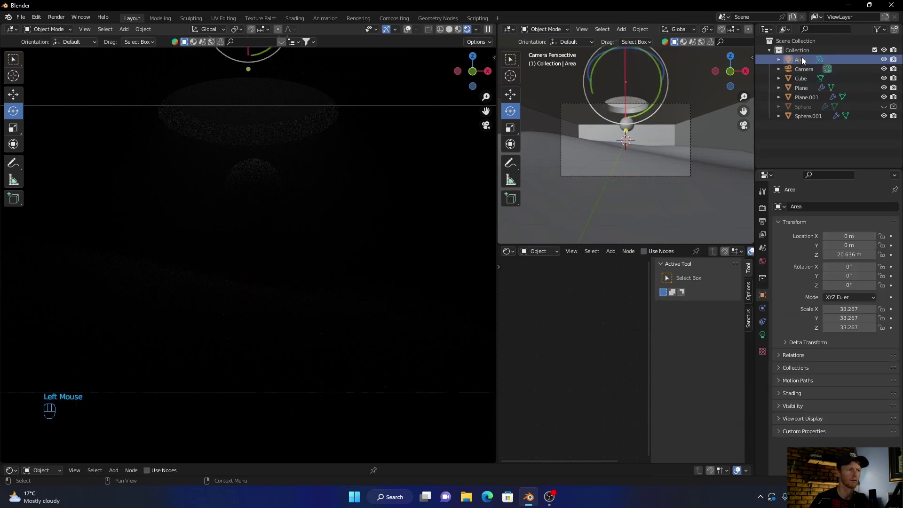
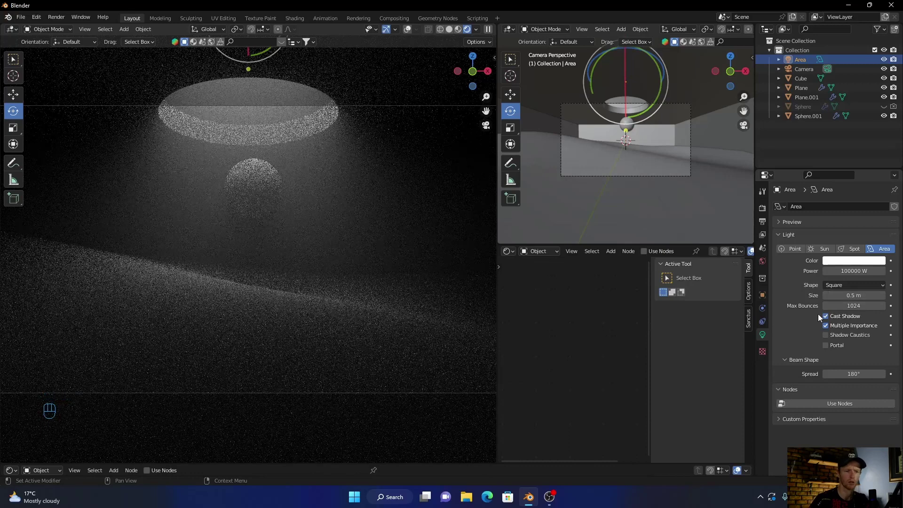
{"action": "left_click", "coordinate": [829, 340]}
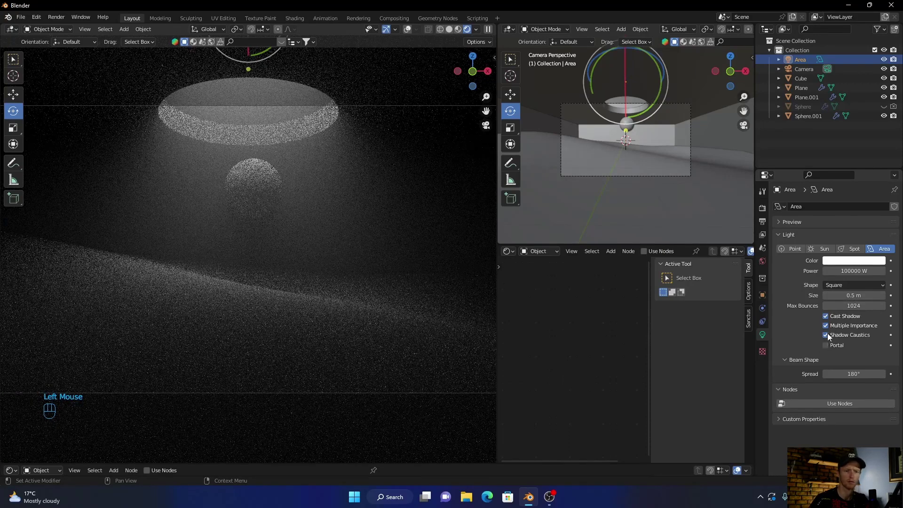
{"action": "left_click", "coordinate": [829, 349]}
{"action": "left_click", "coordinate": [829, 349]}
{"action": "left_click", "coordinate": [829, 327]}
{"action": "left_click", "coordinate": [256, 182]}
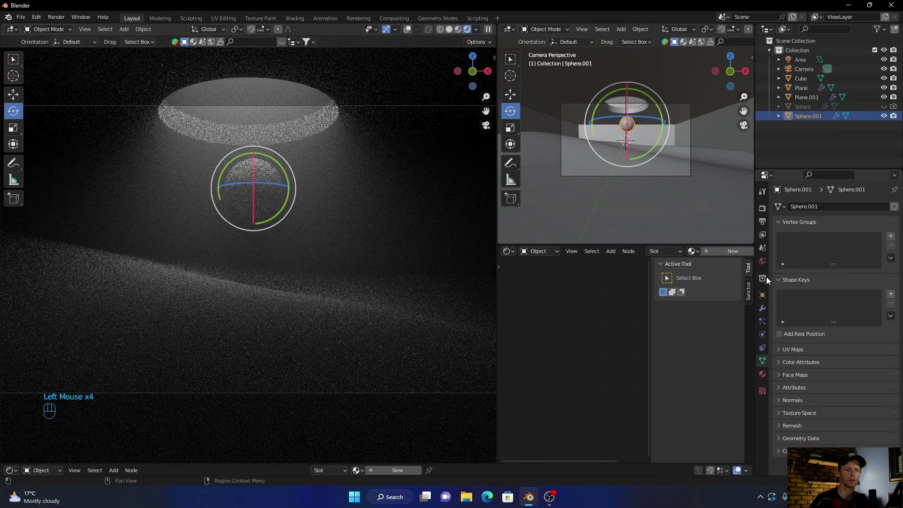
Colour the area light teal and adjust its second side length
{"action": "left_click", "coordinate": [803, 65]}
{"action": "left_click", "coordinate": [843, 266]}
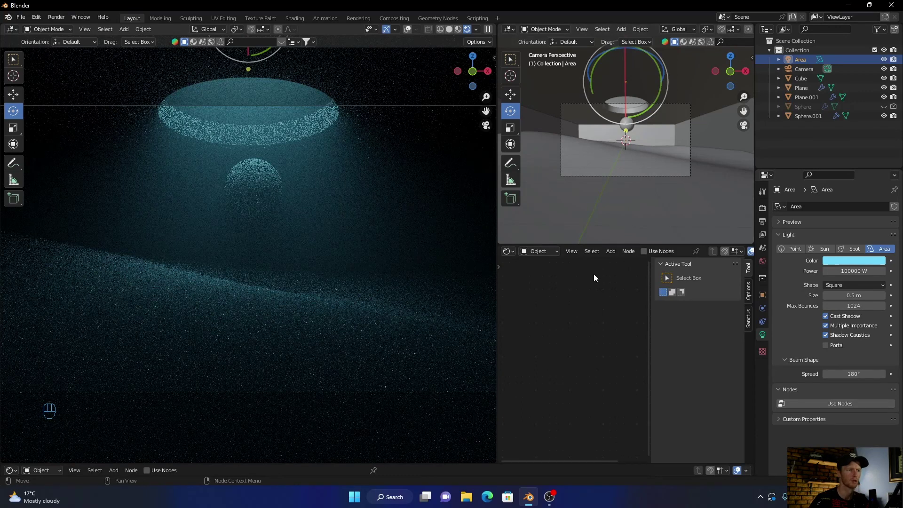
{"action": "scroll", "scroll_direction": "down", "scroll_amount": 3}
{"action": "left_click_drag", "start_coordinate": [843, 286], "coordinate": [844, 306]}
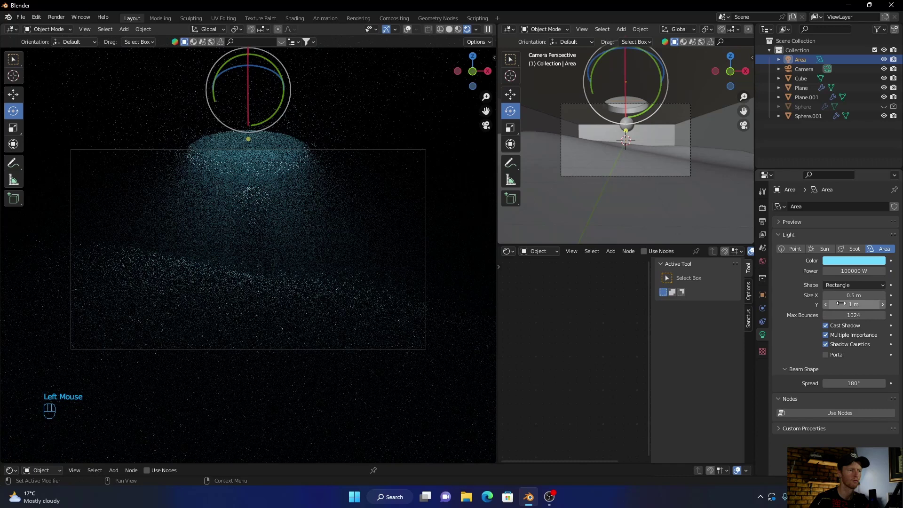
{"action": "left_click_drag", "start_coordinate": [849, 288], "coordinate": [840, 317]}
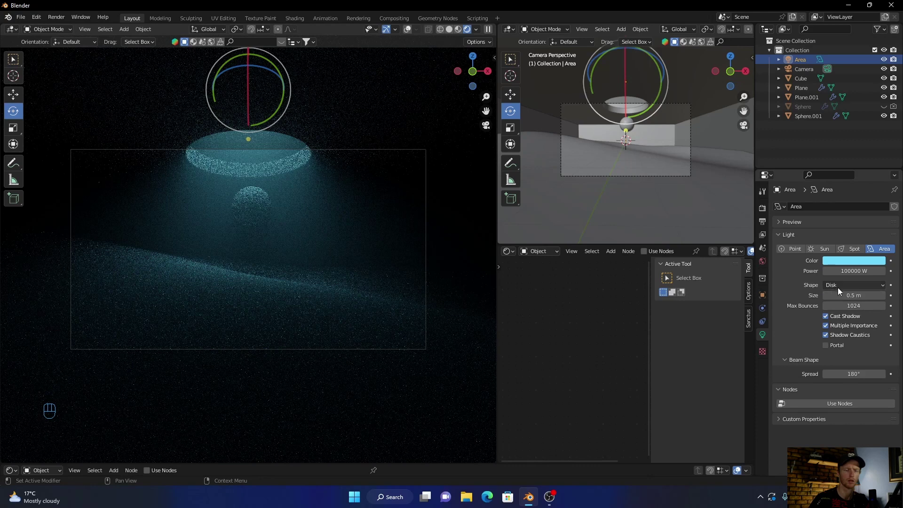
Try the Ellipse light shape, then keep it as a Disk
{"action": "left_click_drag", "start_coordinate": [841, 290], "coordinate": [840, 327]}
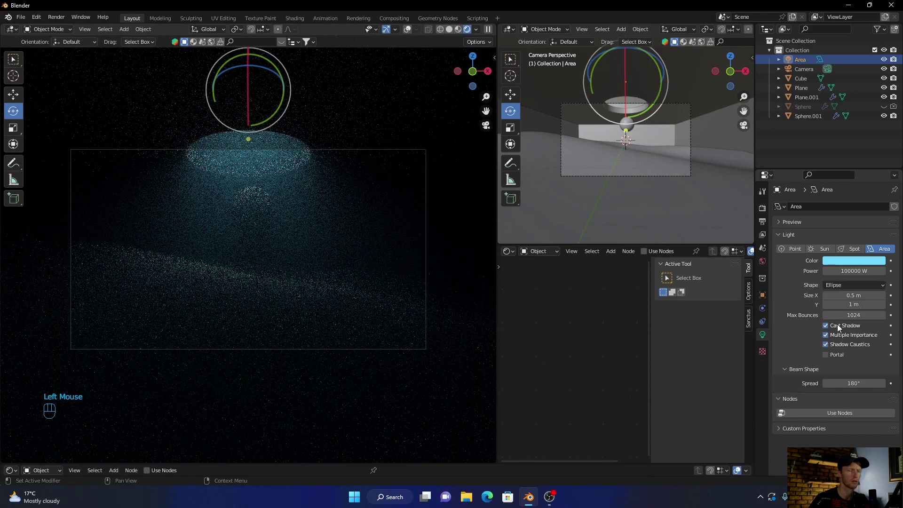
{"action": "left_click_drag", "start_coordinate": [845, 289], "coordinate": [841, 321]}
{"action": "scroll", "scroll_direction": "up", "scroll_amount": 3}
{"action": "scroll", "scroll_direction": "down", "scroll_amount": 3}
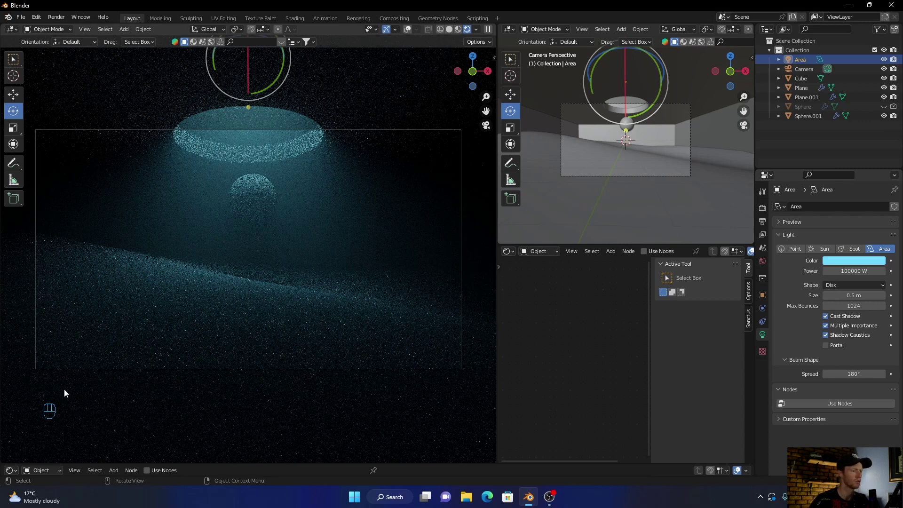
Bring in the Man asset and rotate it about its vertical axis, checking in Rendered shading
{"action": "left_click", "coordinate": [299, 240]}
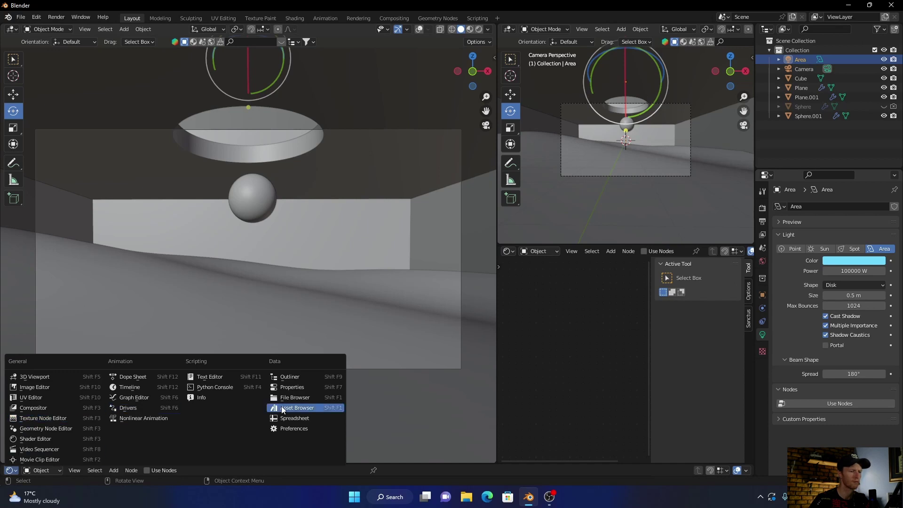
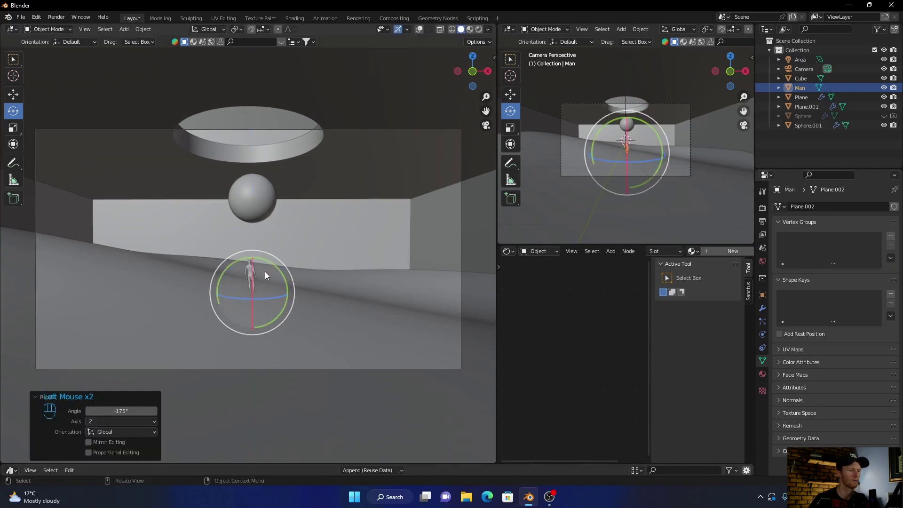
{"action": "left_click", "coordinate": [273, 266]}
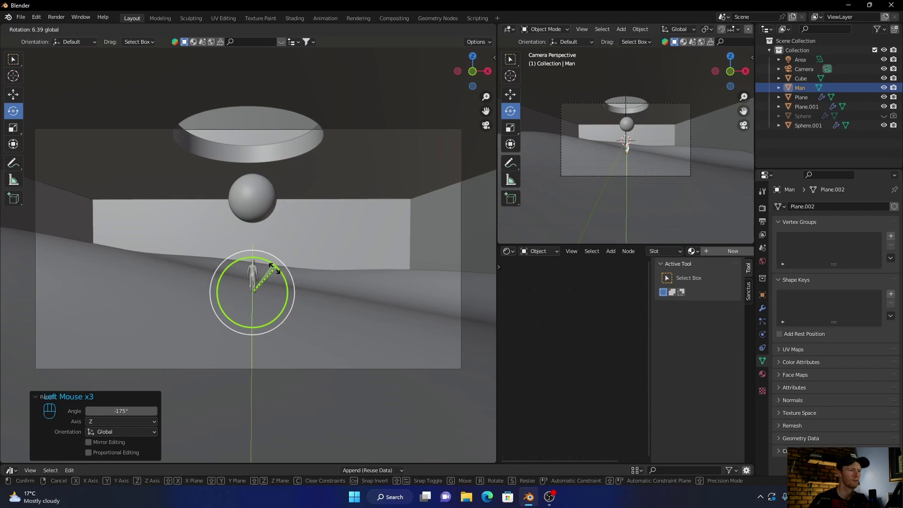
{"action": "double_click", "coordinate": [263, 302]}
{"action": "scroll", "scroll_direction": "up", "scroll_amount": 3}
{"action": "middle_click", "coordinate": [377, 144]}
{"action": "scroll", "scroll_direction": "down", "scroll_amount": 3}
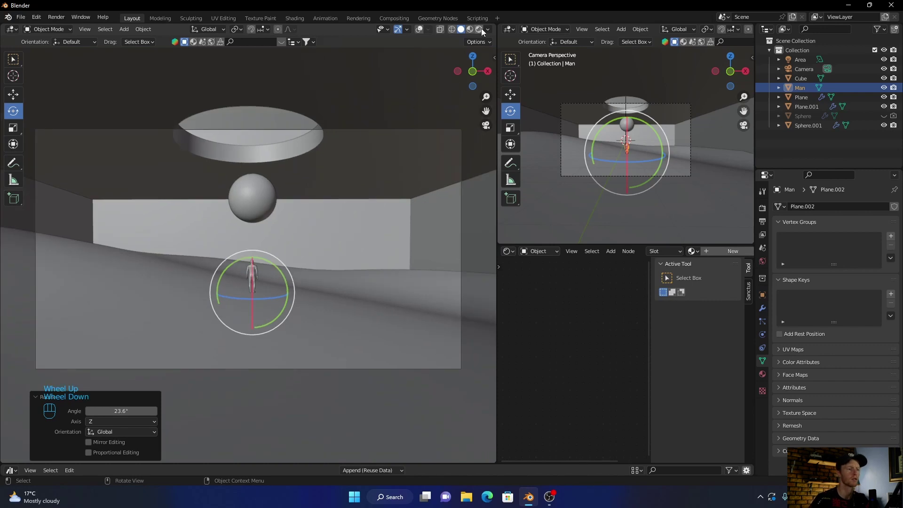
{"action": "left_click", "coordinate": [361, 240]}
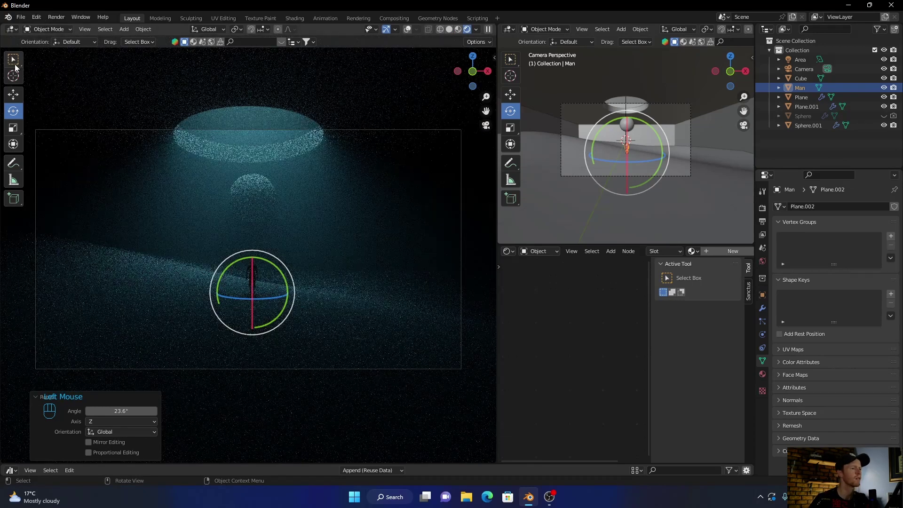
Move the figure onto the terrain beneath the sphere and settle it on the ground in solid shading
{"action": "left_click", "coordinate": [18, 65]}
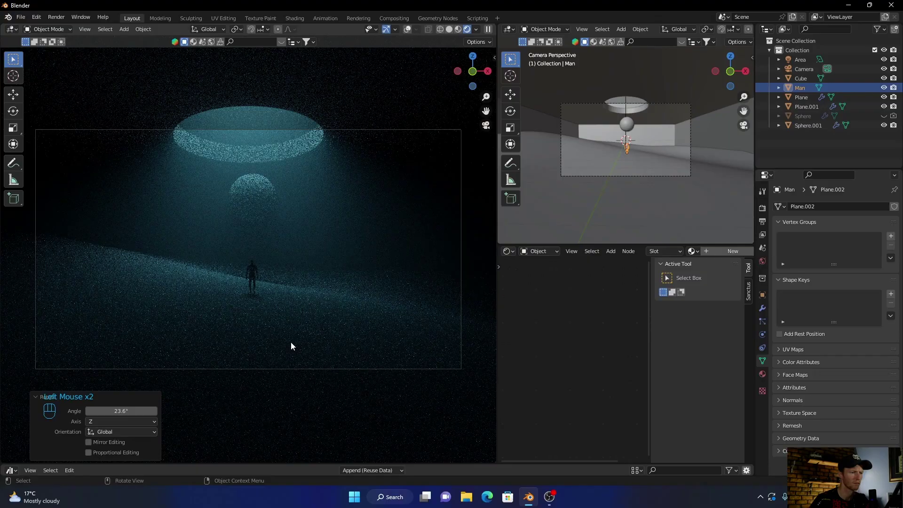
{"action": "scroll", "scroll_direction": "up", "scroll_amount": 3}
{"action": "scroll", "scroll_direction": "up", "scroll_amount": 3}
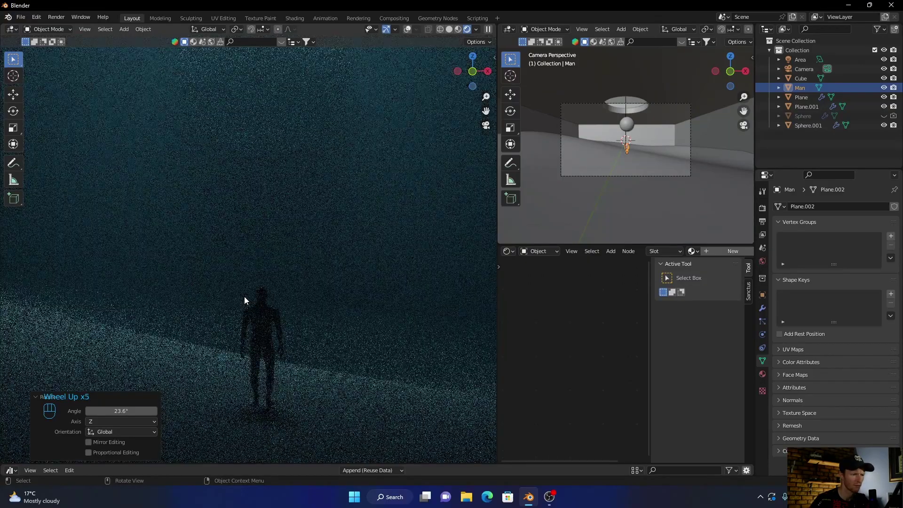
{"action": "left_click", "coordinate": [267, 336]}
{"action": "key", "text": "g"}
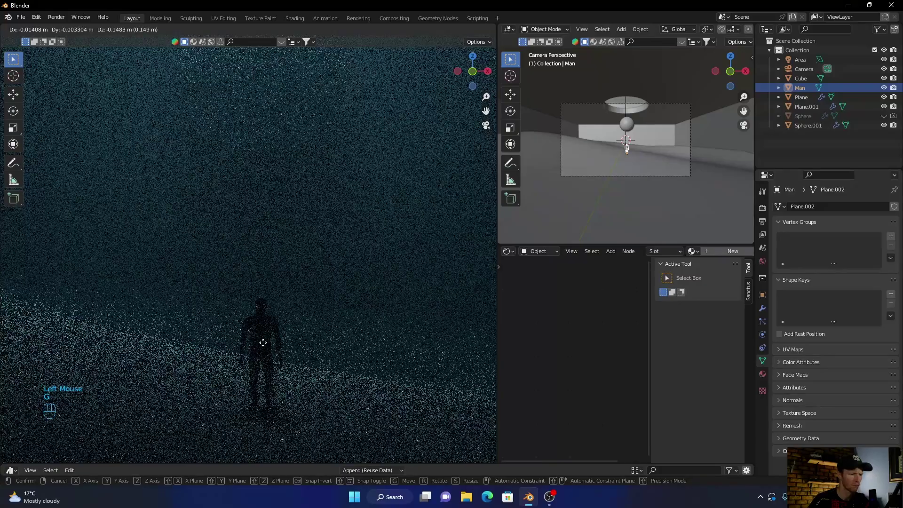
{"action": "left_click", "coordinate": [267, 340]}
{"action": "left_click", "coordinate": [451, 32]}
{"action": "key", "text": "g"}
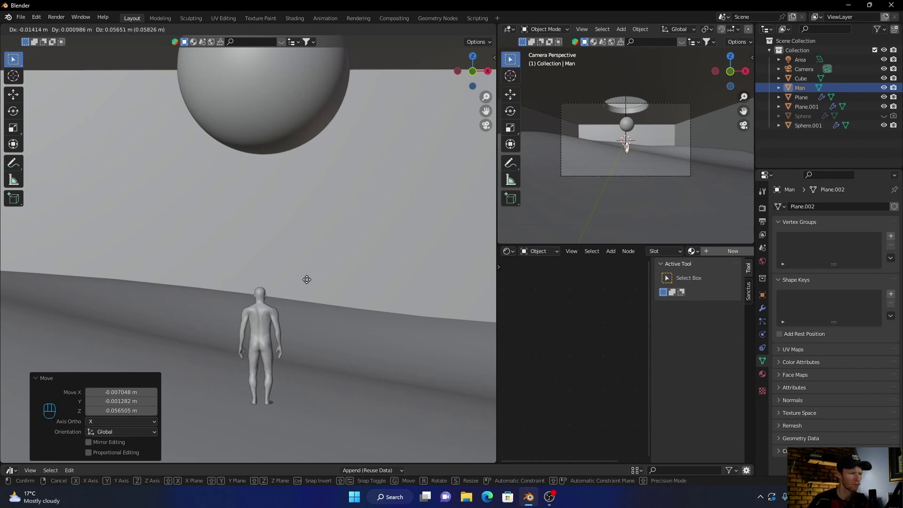
{"action": "left_click_drag", "start_coordinate": [308, 286], "coordinate": [298, 307]}
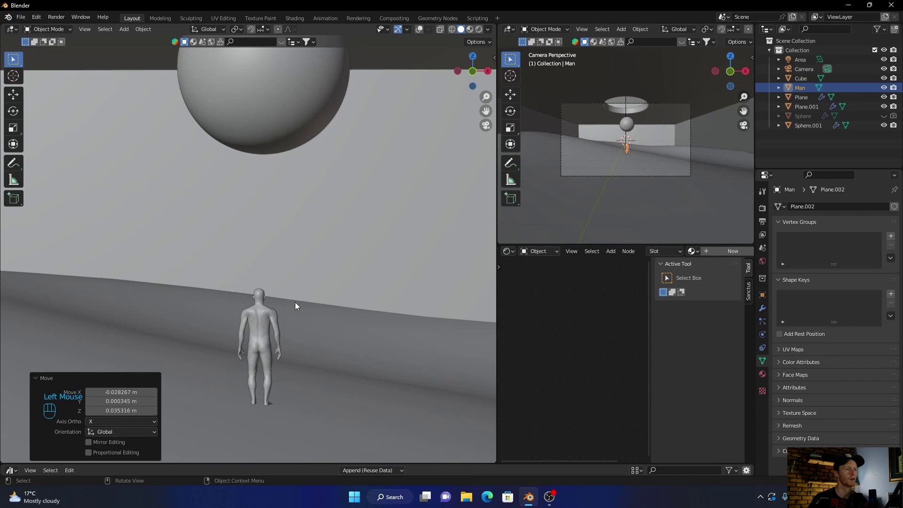
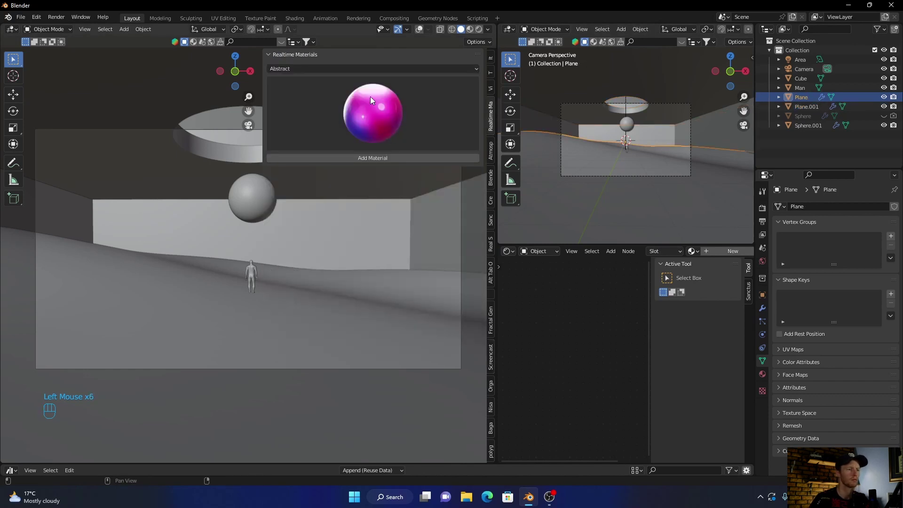
Select Sphere.001 and assign it the Grid Metal material from the Metal category, previewing rendered
{"action": "left_click_drag", "start_coordinate": [368, 105], "coordinate": [326, 70]}
{"action": "left_click_drag", "start_coordinate": [325, 70], "coordinate": [252, 191]}
{"action": "left_click", "coordinate": [251, 191]}
{"action": "left_click", "coordinate": [421, 30]}
{"action": "left_click_drag", "start_coordinate": [352, 72], "coordinate": [296, 165]}
{"action": "left_click_drag", "start_coordinate": [339, 118], "coordinate": [292, 265]}
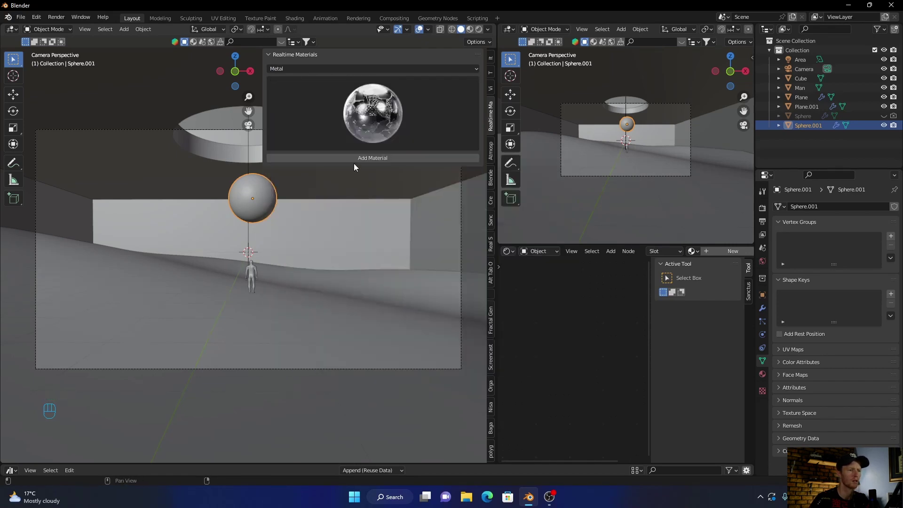
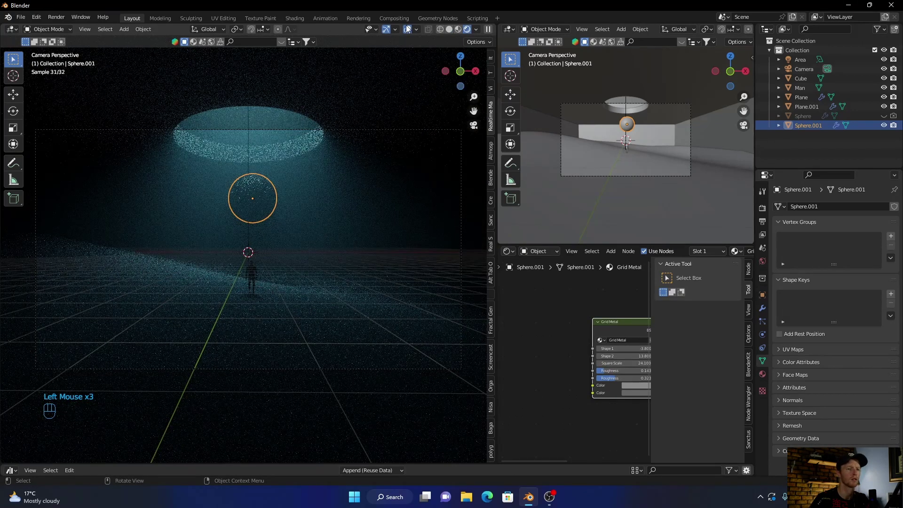
{"action": "left_click", "coordinate": [407, 31]}
{"action": "scroll", "scroll_direction": "up", "scroll_amount": 3}
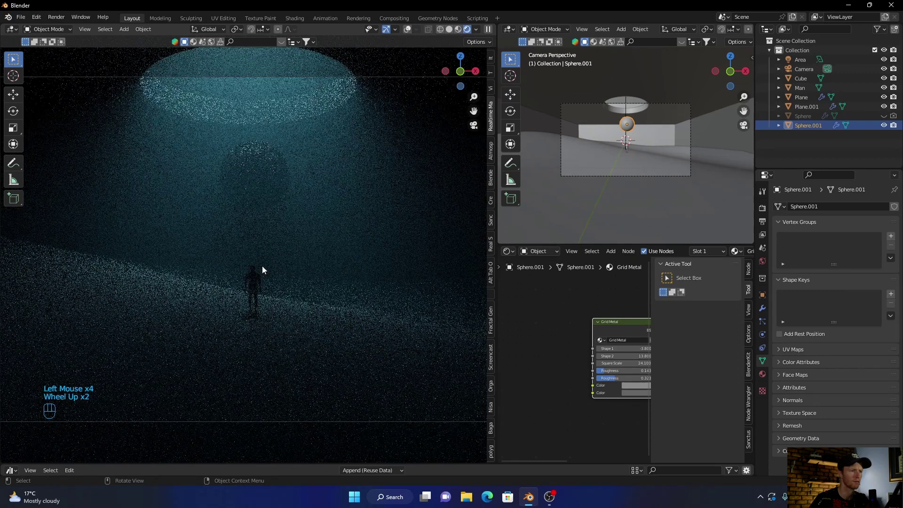
{"action": "scroll", "scroll_direction": "down", "scroll_amount": 3}
Try Sand Stone and Garden Rock on the terrain plane, then keep the Dented Rock material
{"action": "left_click", "coordinate": [158, 313]}
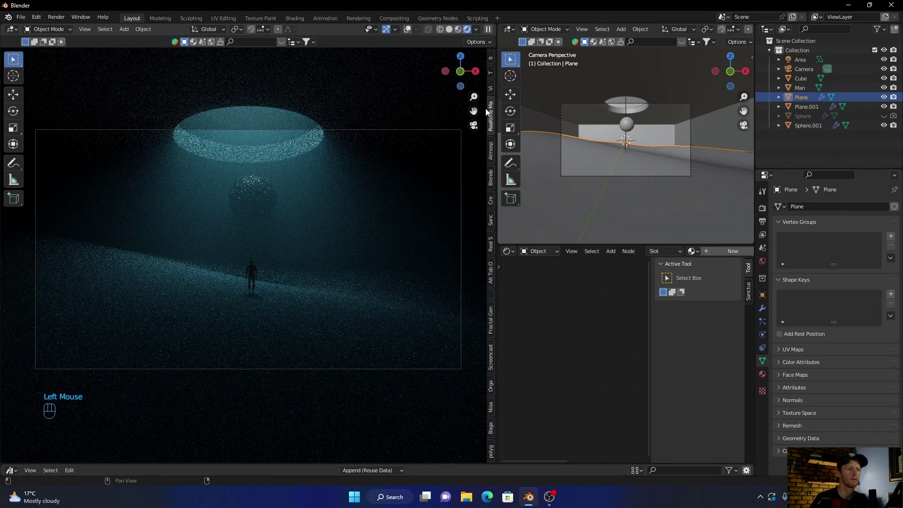
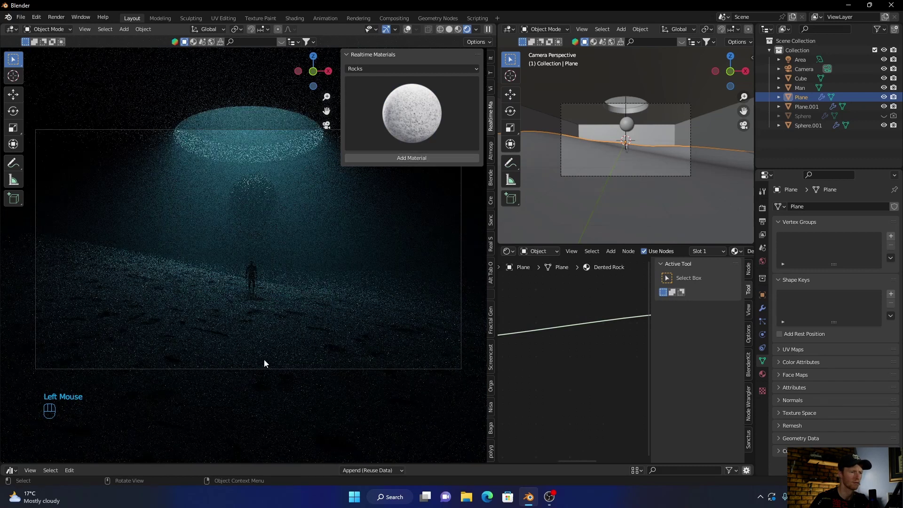
{"action": "left_click_drag", "start_coordinate": [421, 121], "coordinate": [551, 182]}
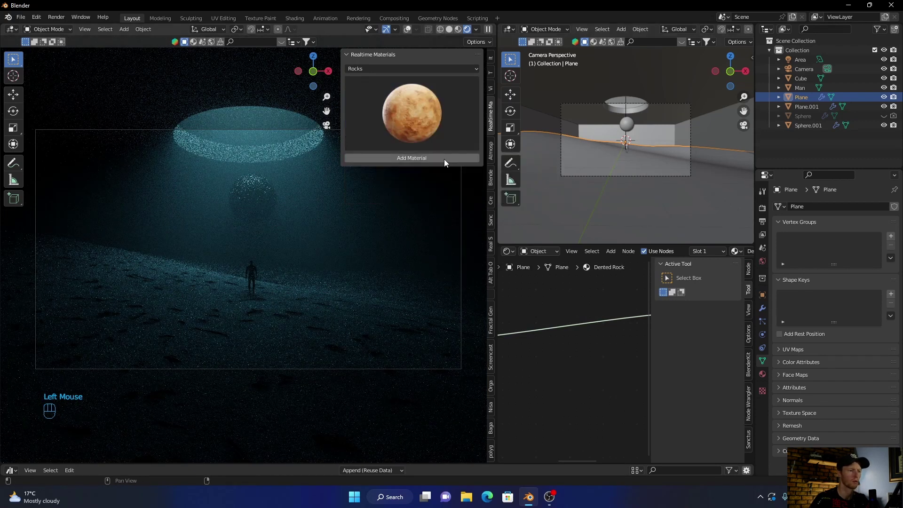
{"action": "left_click", "coordinate": [446, 163]}
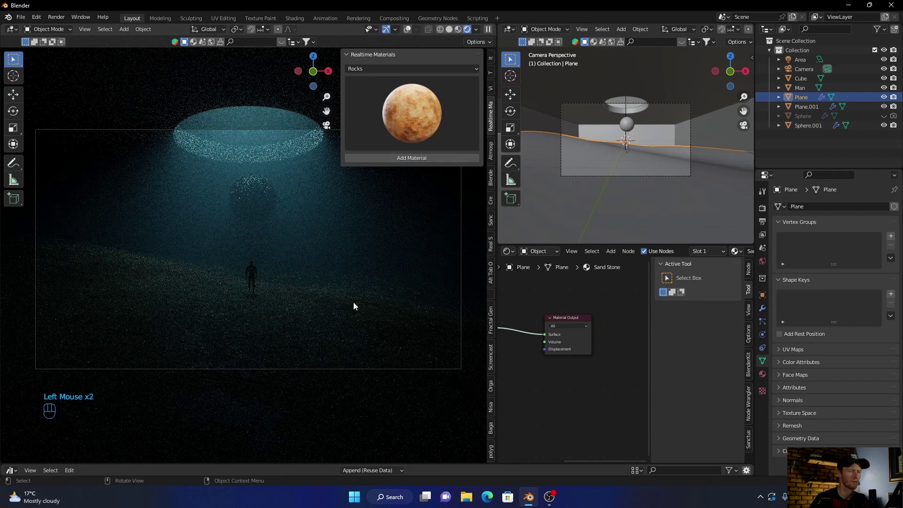
{"action": "left_click_drag", "start_coordinate": [406, 118], "coordinate": [413, 187]}
{"action": "left_click", "coordinate": [412, 164]}
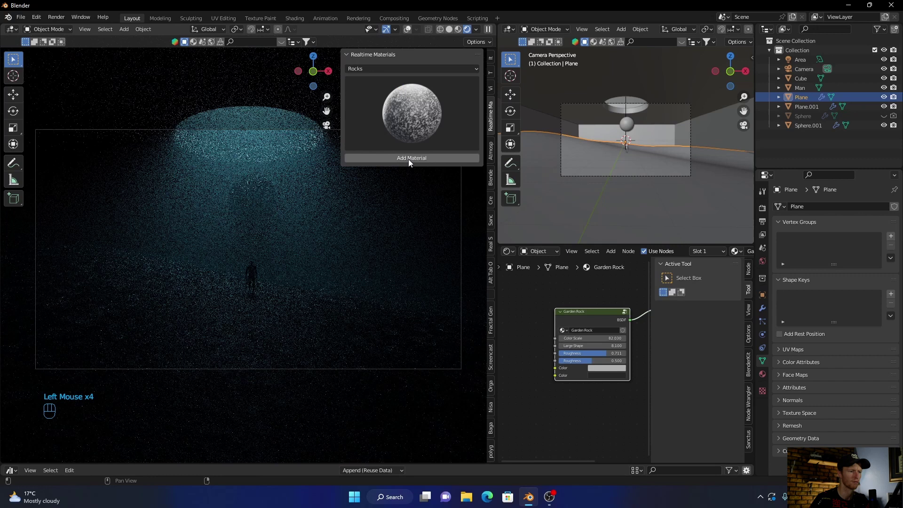
{"action": "left_click_drag", "start_coordinate": [404, 129], "coordinate": [373, 172]}
{"action": "left_click_drag", "start_coordinate": [391, 161], "coordinate": [371, 190]}
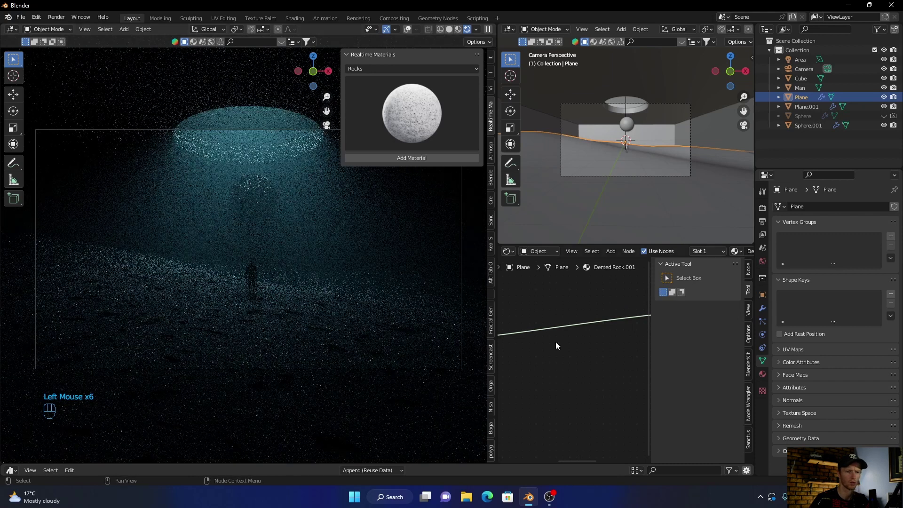
Show the terrain's Material Properties and switch the lower area to the Asset Browser
{"action": "left_click", "coordinate": [249, 354]}
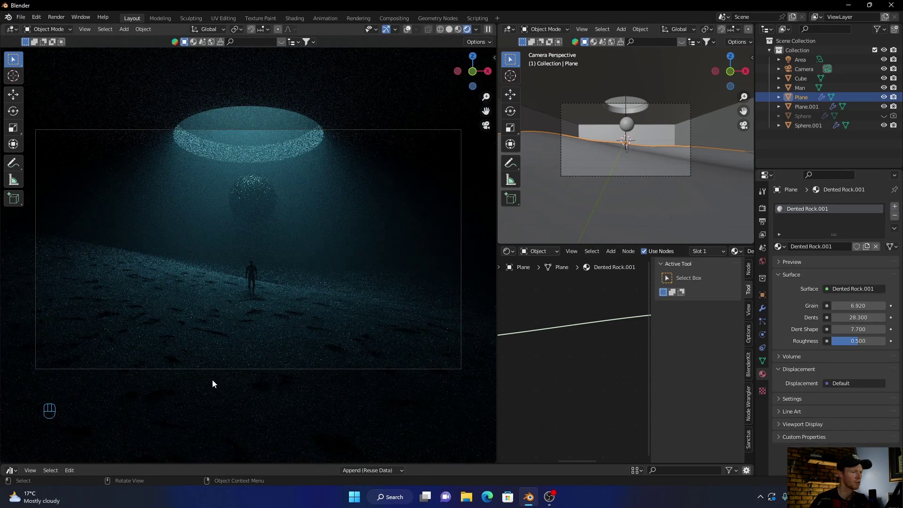
{"action": "left_click", "coordinate": [63, 467]}
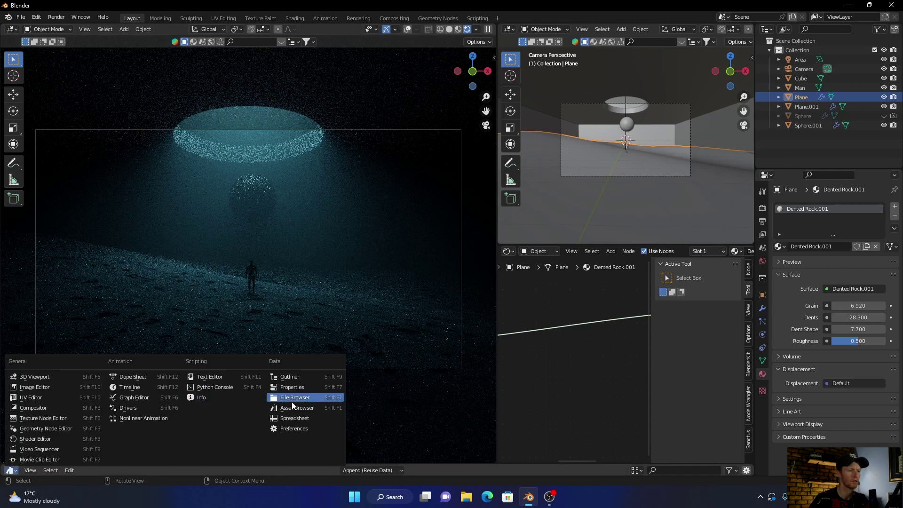